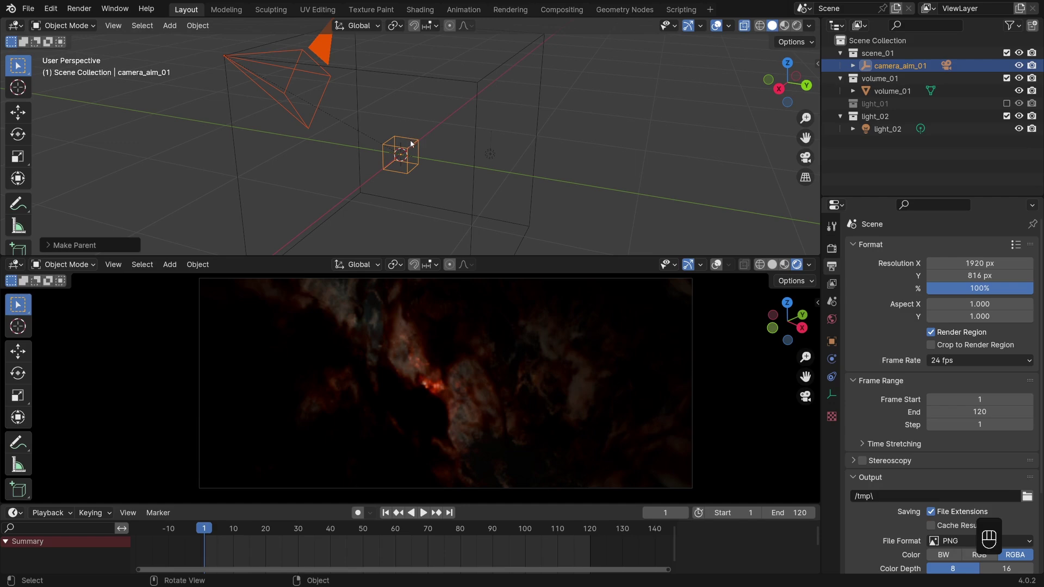
Keyframe the camera aim's rotation at frame 1 after a test rotate about Z.
{"action": "left_click", "coordinate": [420, 143]}
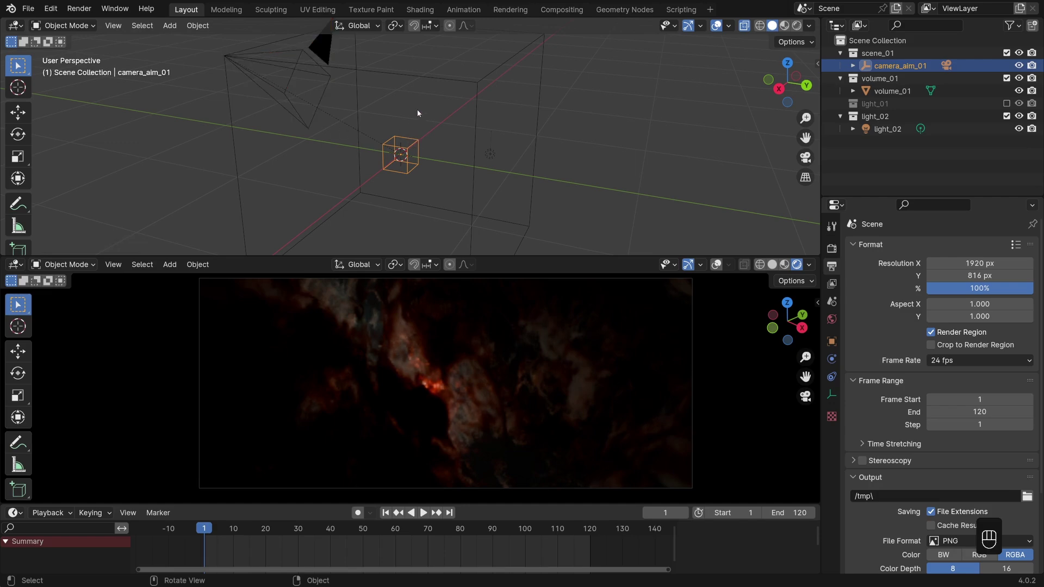
{"action": "key", "text": "r"}
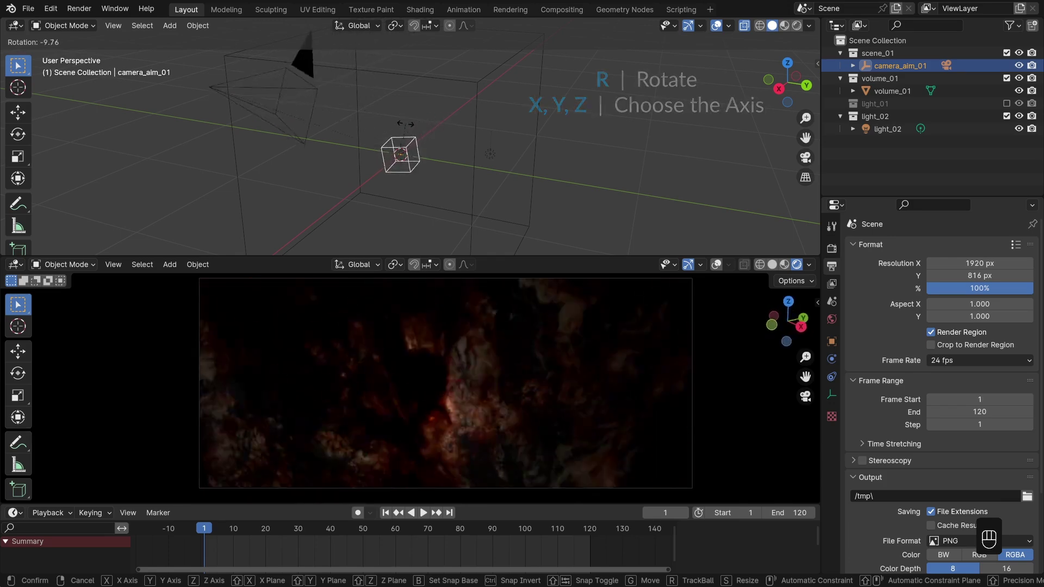
{"action": "left_click", "coordinate": [409, 126]}
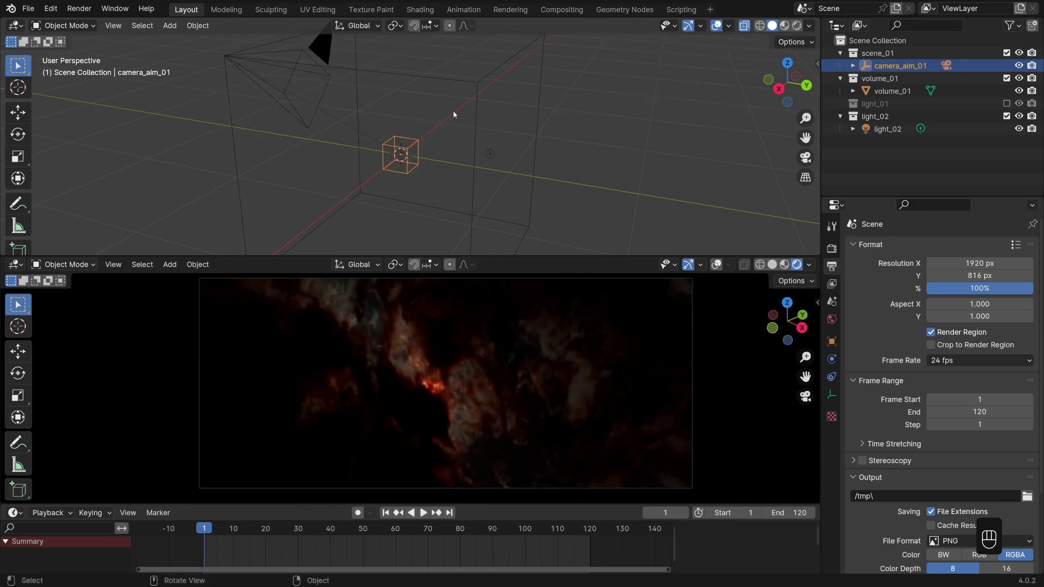
{"action": "key", "text": "r"}
{"action": "key", "text": "z"}
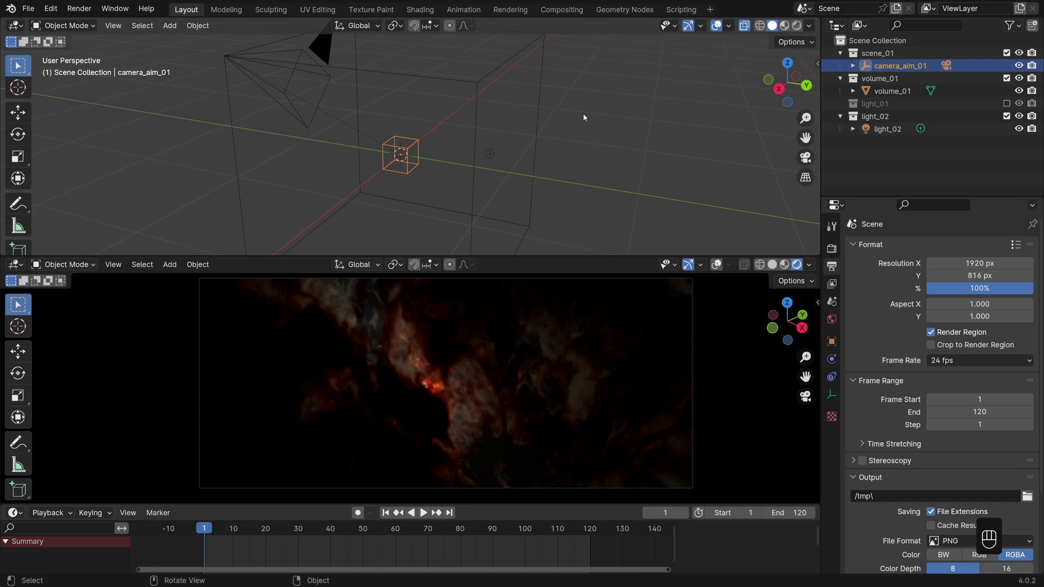
{"action": "left_click_drag", "start_coordinate": [587, 117], "coordinate": [558, 278]}
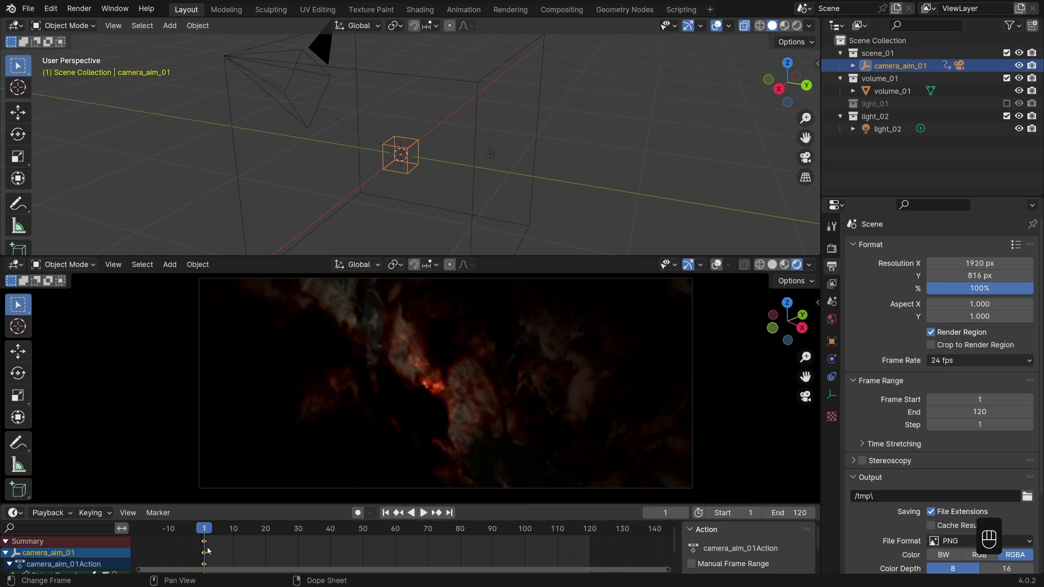
At frame 120 trackball-rotate the aim toward the fiery nebula region and keyframe it.
{"action": "left_click_drag", "start_coordinate": [241, 549], "coordinate": [595, 556]}
{"action": "key", "text": "r"}
{"action": "key", "text": "r"}
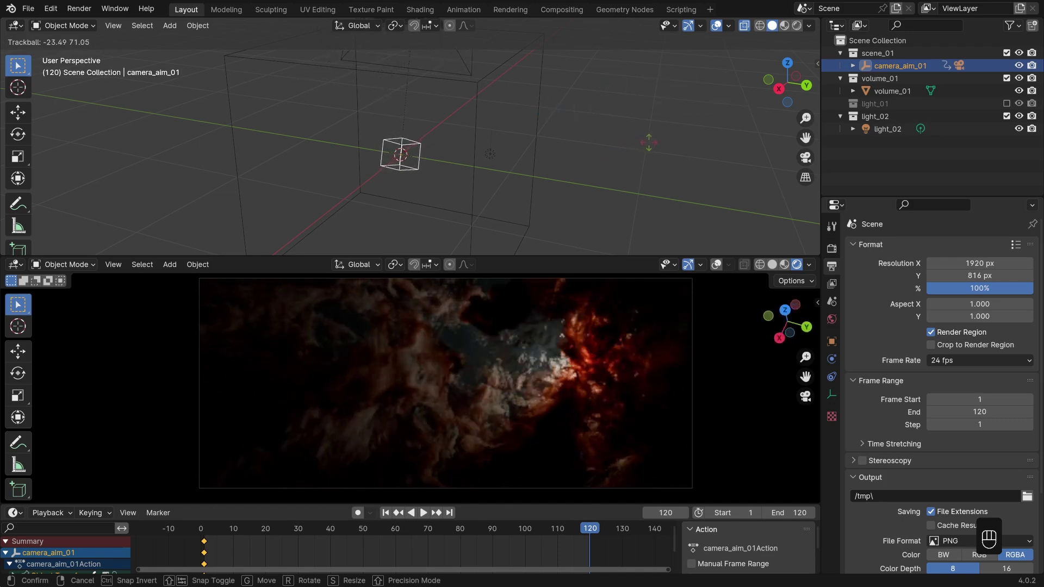
{"action": "left_click", "coordinate": [653, 146]}
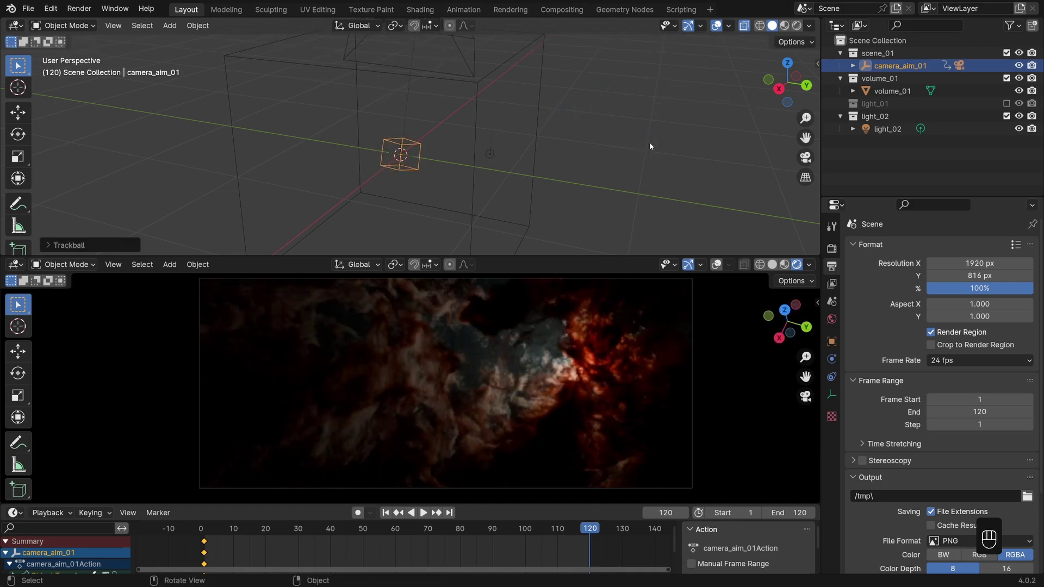
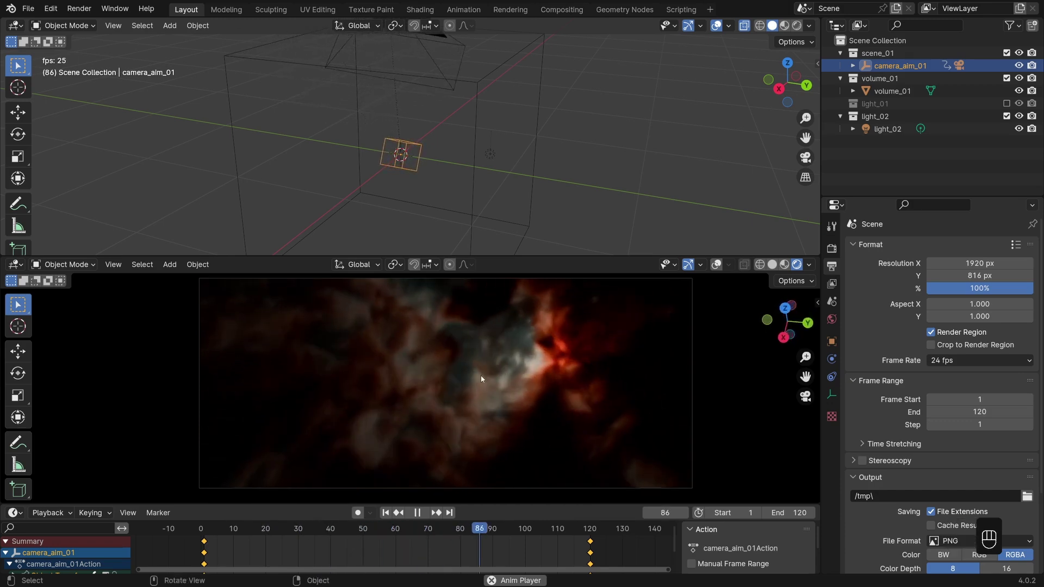
Give all the camera aim keyframes Linear interpolation and replay the sweep.
{"action": "key", "text": "shift+space"}
{"action": "key", "text": "shift+Left"}
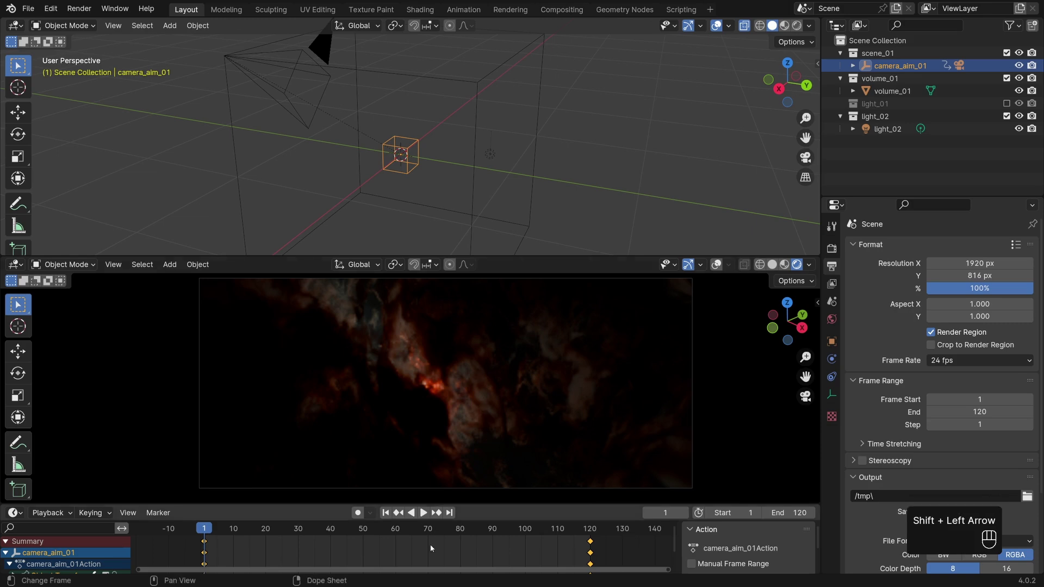
{"action": "double_click", "coordinate": [617, 541]}
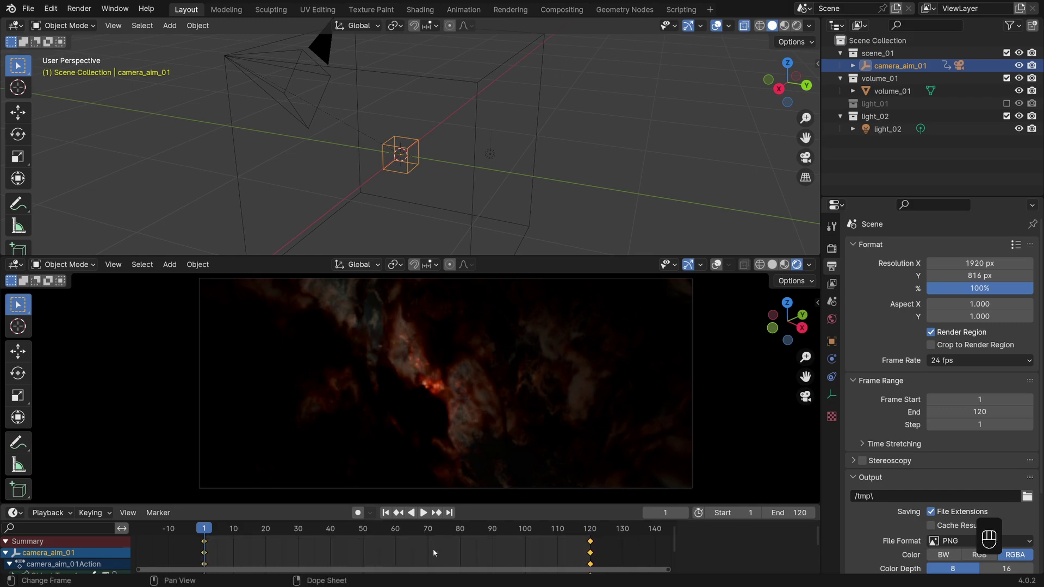
{"action": "key", "text": "t"}
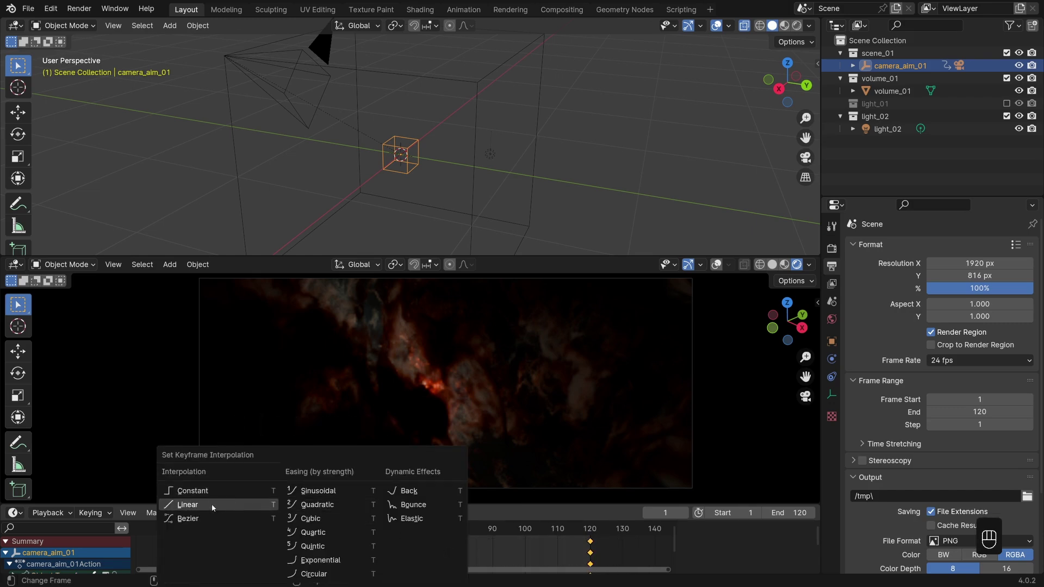
{"action": "key", "text": "shift+space"}
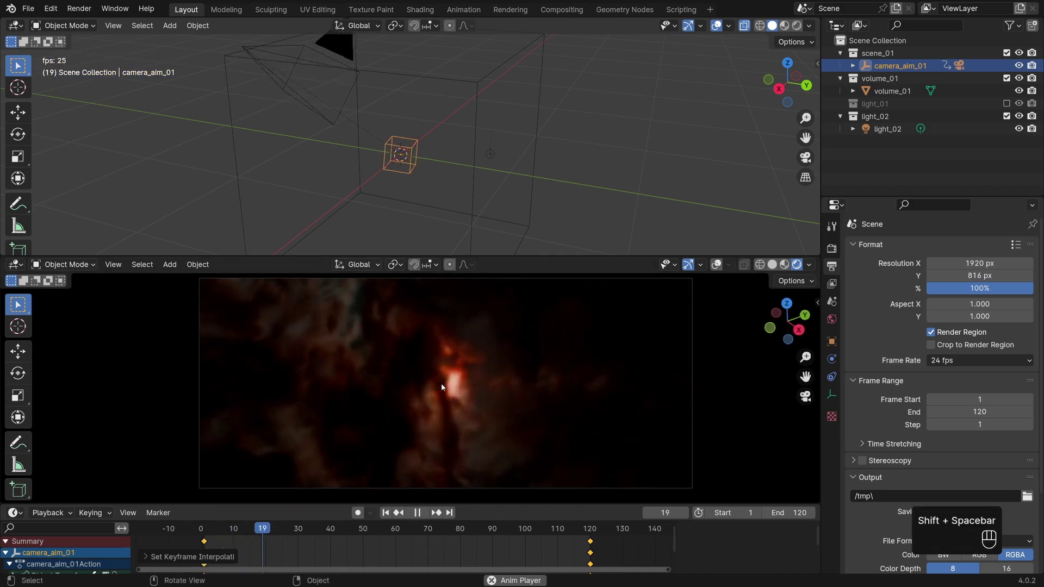
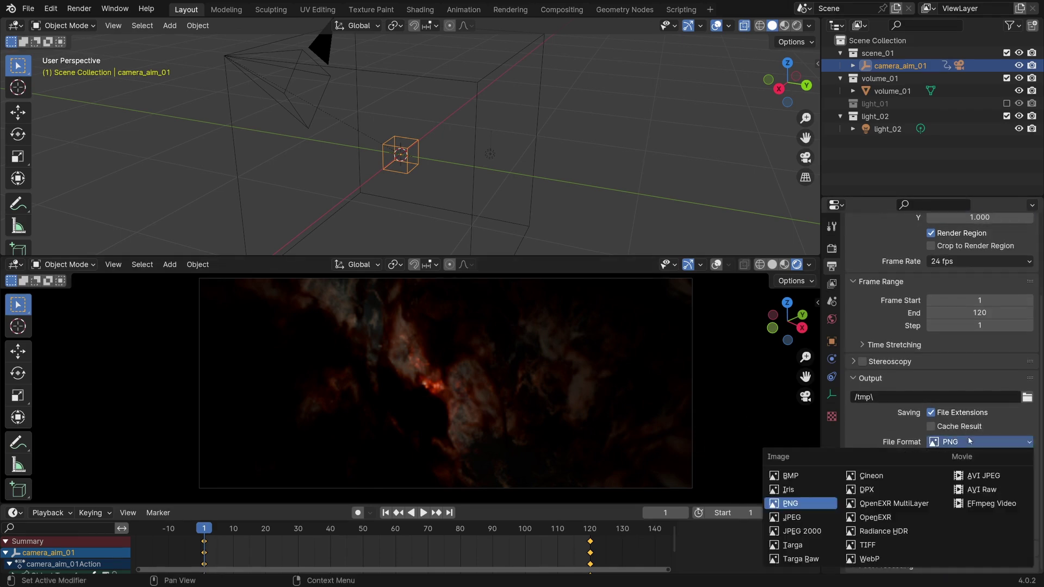
Choose FFmpeg Video in an MPEG-4 container with output into the preview_01 folder.
{"action": "left_click", "coordinate": [986, 502]}
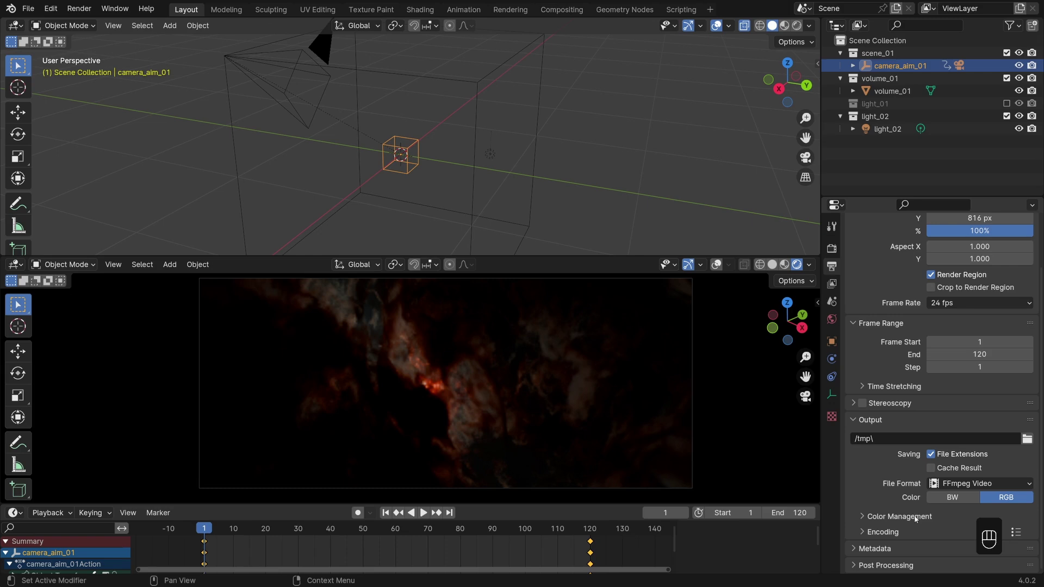
{"action": "left_click", "coordinate": [952, 464]}
{"action": "left_click_drag", "start_coordinate": [954, 493], "coordinate": [948, 422]}
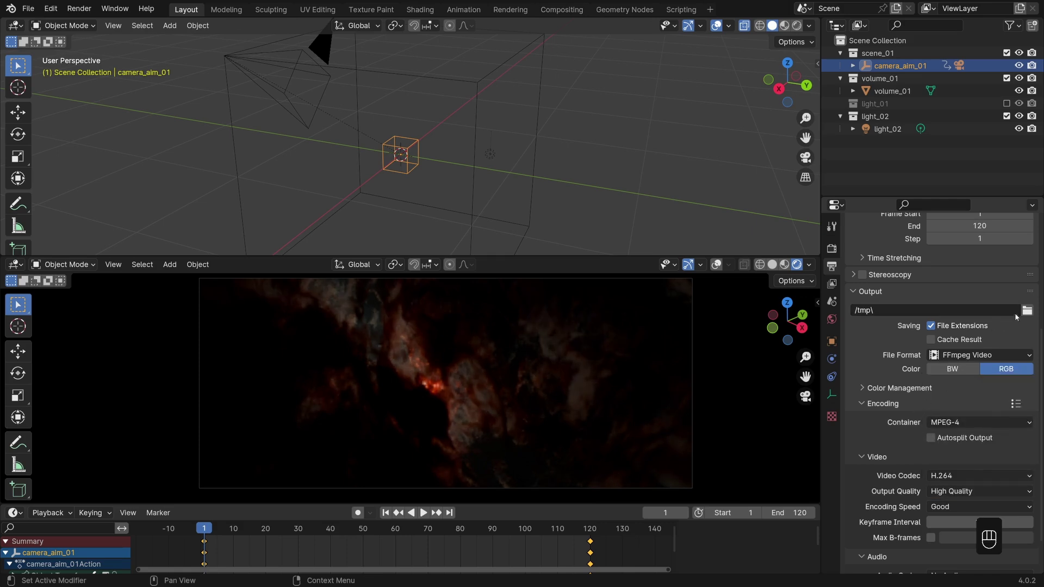
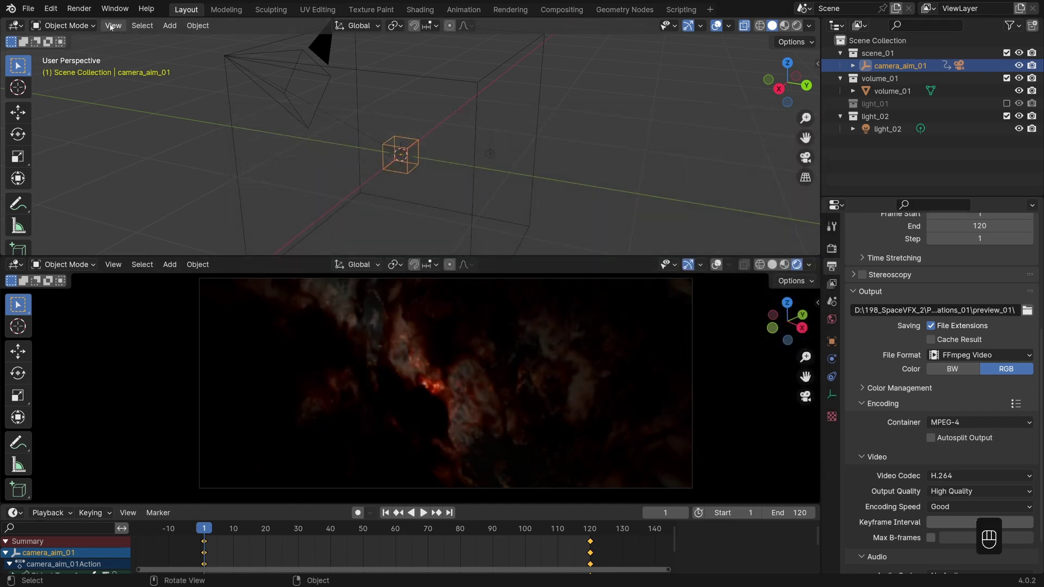
Start Render Animation (Ctrl+F12) to write the 120-frame preview video.
{"action": "left_click_drag", "start_coordinate": [86, 11], "coordinate": [121, 52]}
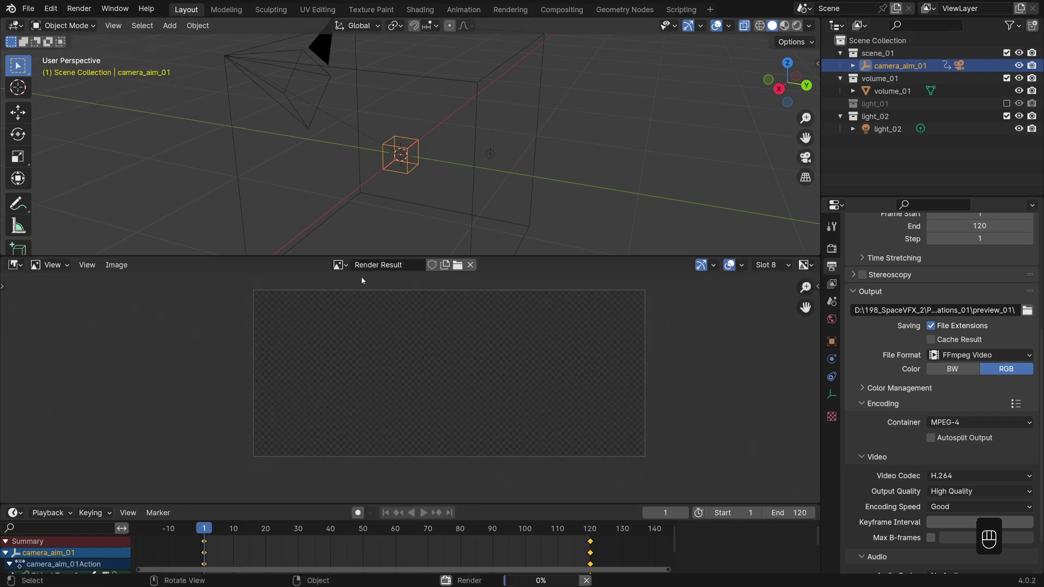
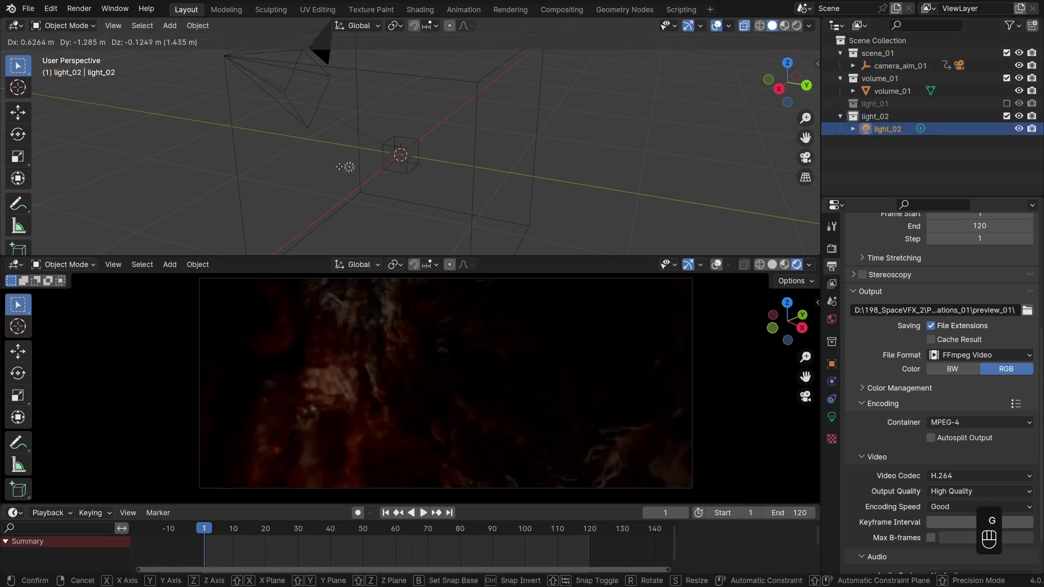
Cancel the move of light_02, leaving it in place with its light properties shown.
{"action": "left_click", "coordinate": [460, 152]}
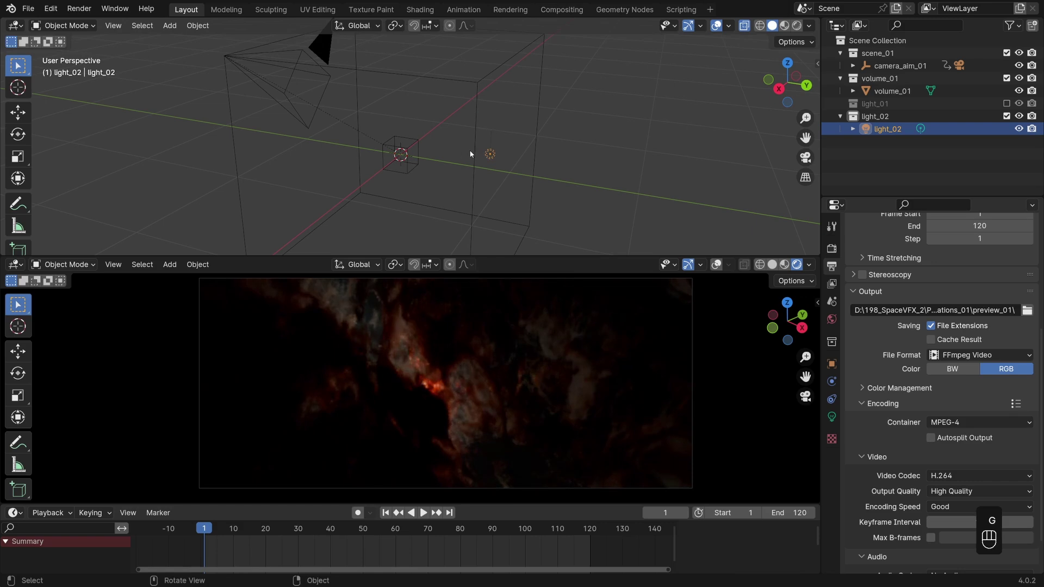
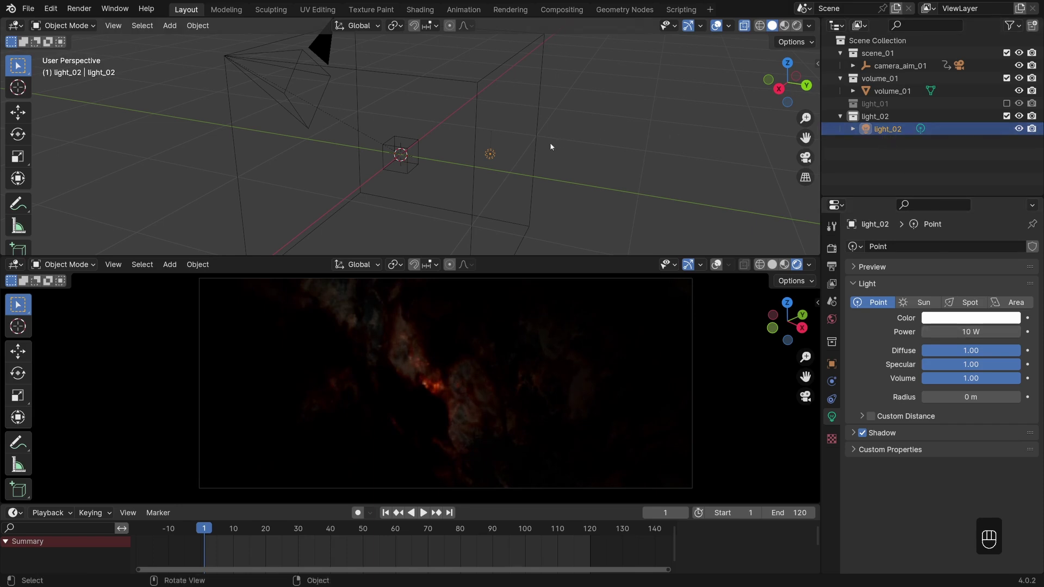
Duplicate light_02 into several pinkish-red copies and reposition them in the nebula.
{"action": "key", "text": "shift+d"}
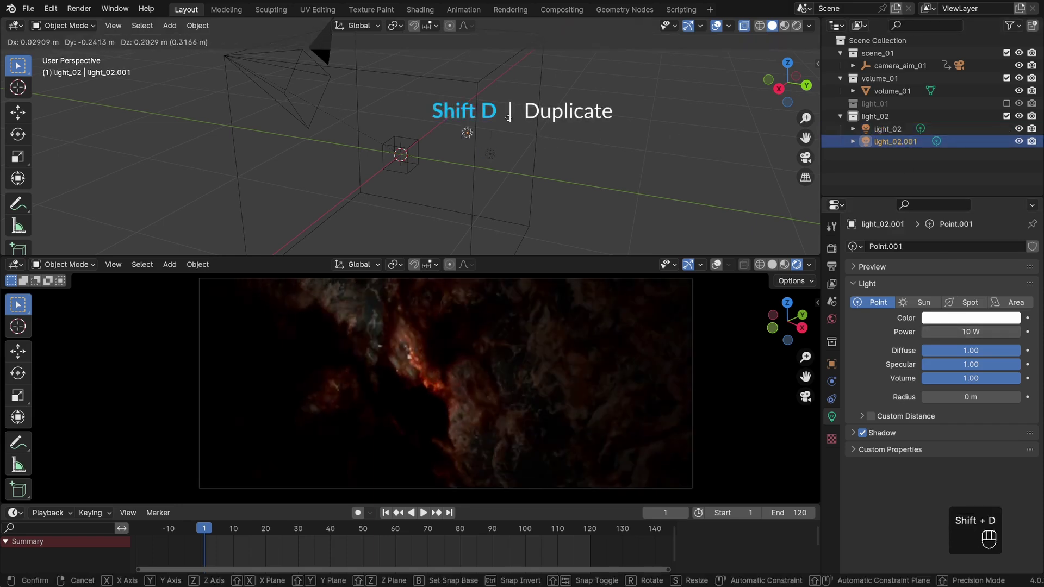
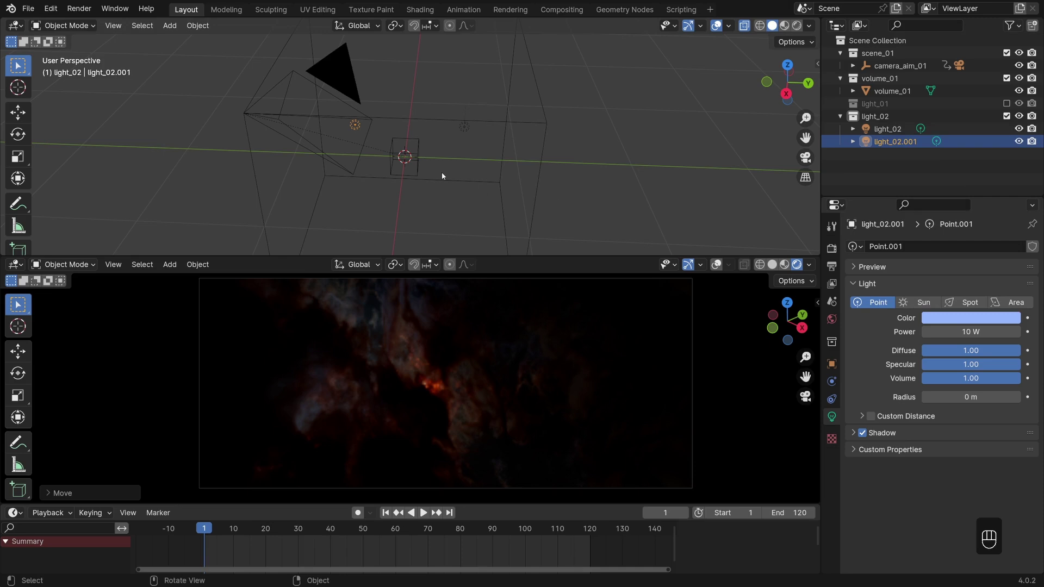
{"action": "key", "text": "g"}
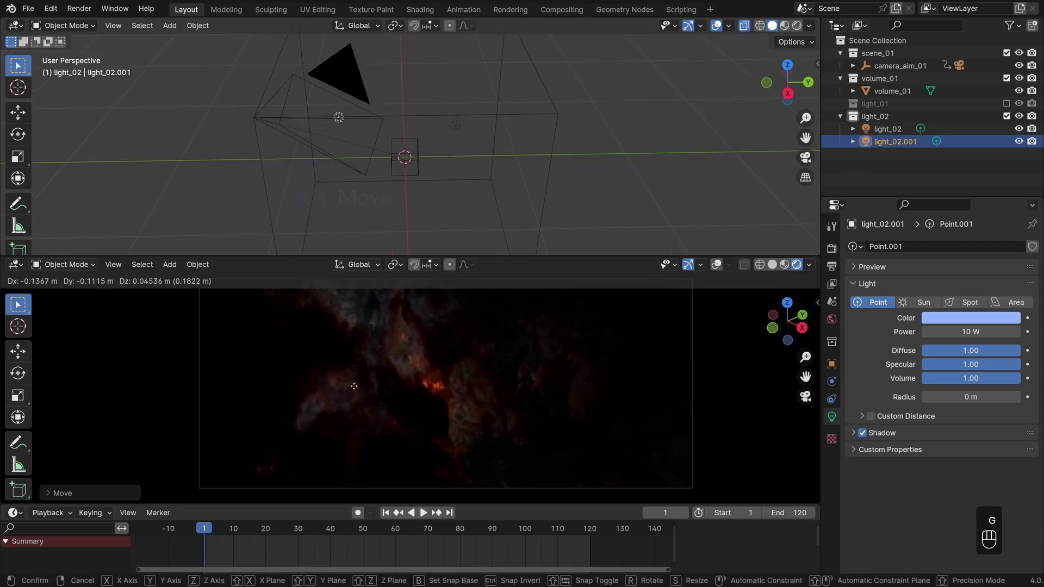
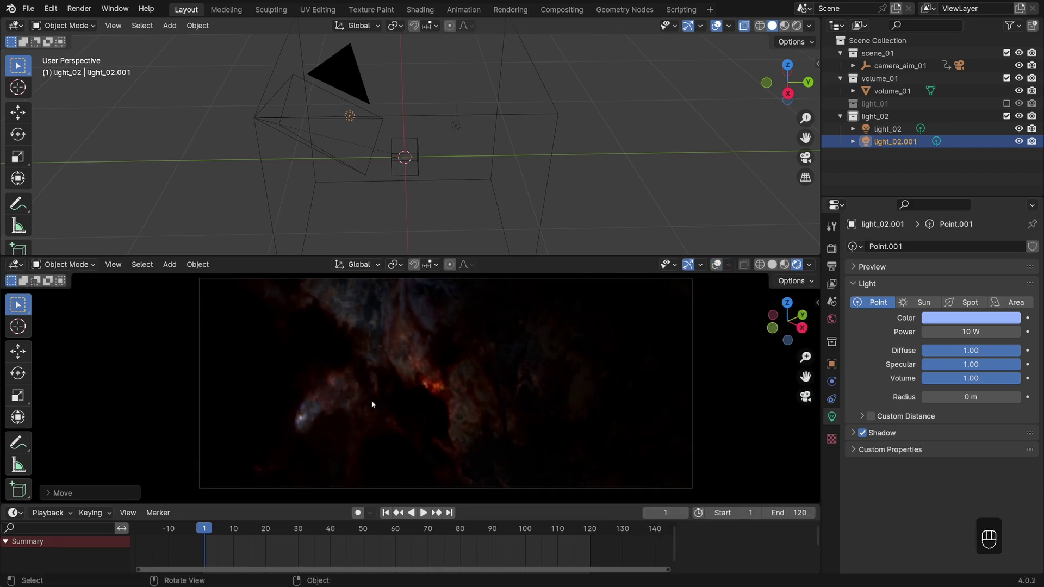
{"action": "key", "text": "shift+d"}
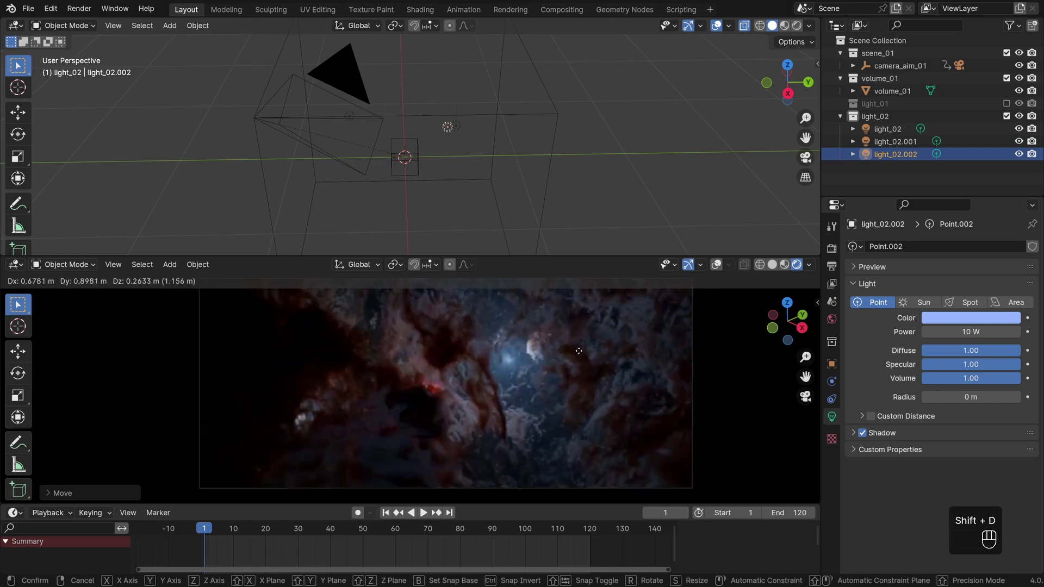
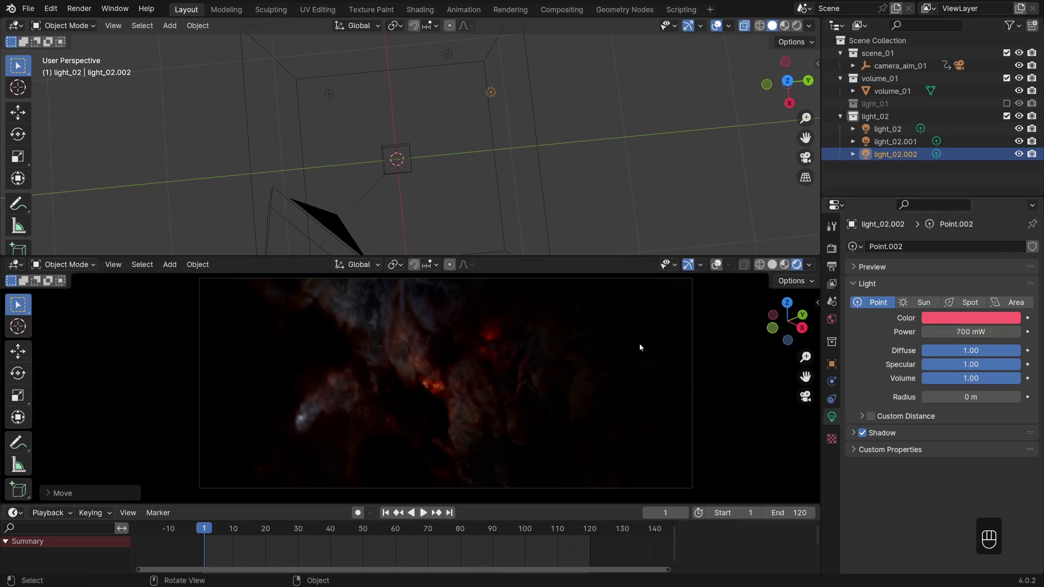
{"action": "key", "text": "shift+d"}
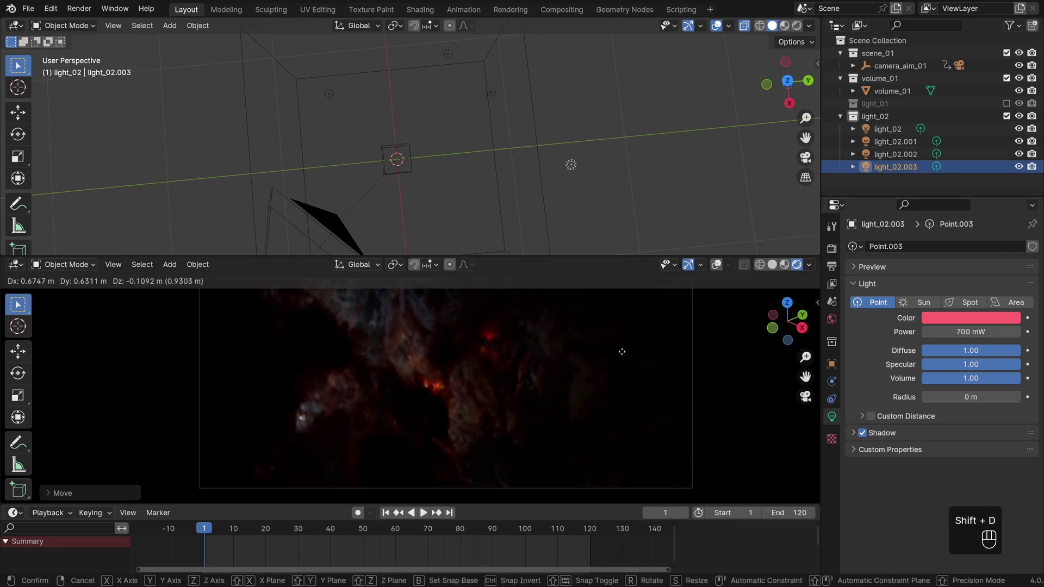
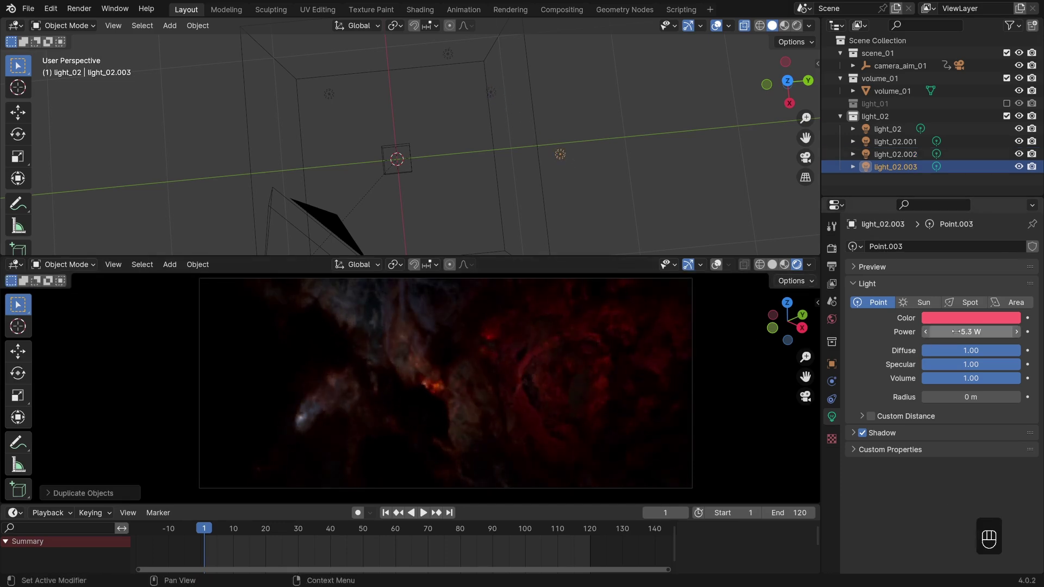
Set light_02.003's power to 5.3 W and drop it in the lower-right clouds.
{"action": "key", "text": "g"}
{"action": "left_click_drag", "start_coordinate": [590, 171], "coordinate": [576, 178]}
{"action": "left_click", "coordinate": [571, 181]}
{"action": "key", "text": "g"}
{"action": "key", "text": "g"}
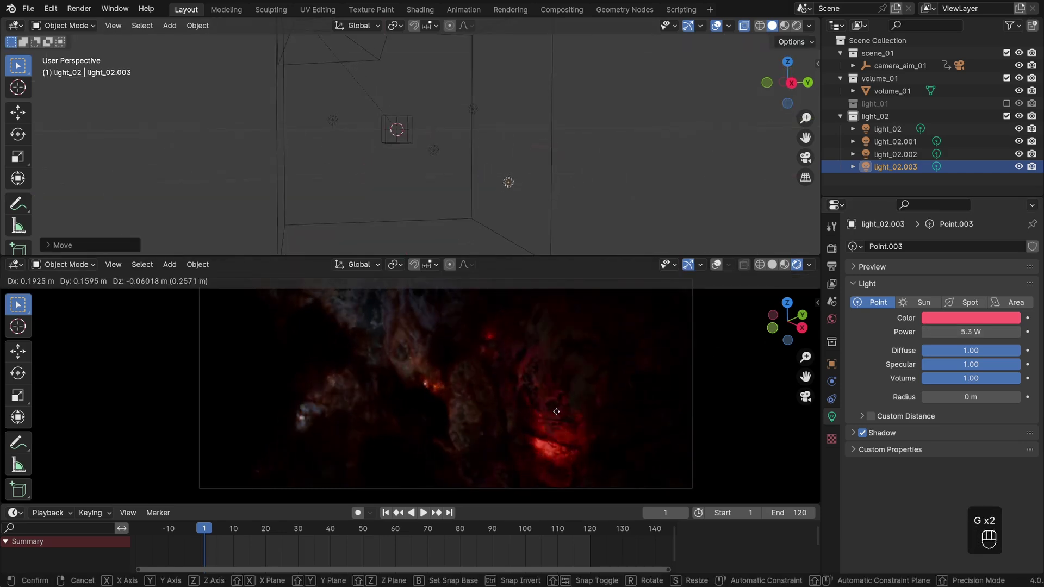
{"action": "left_click", "coordinate": [556, 413]}
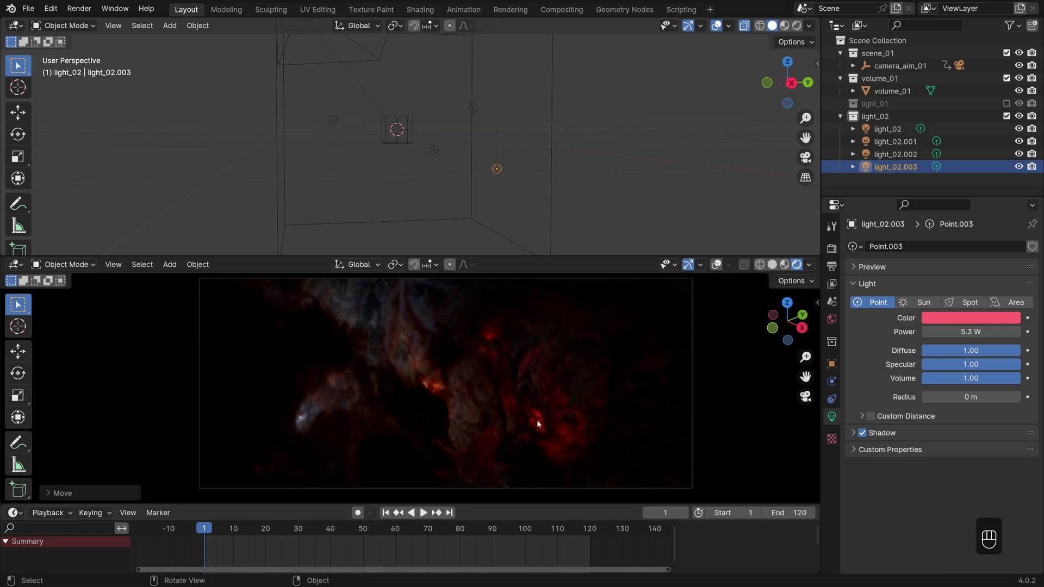
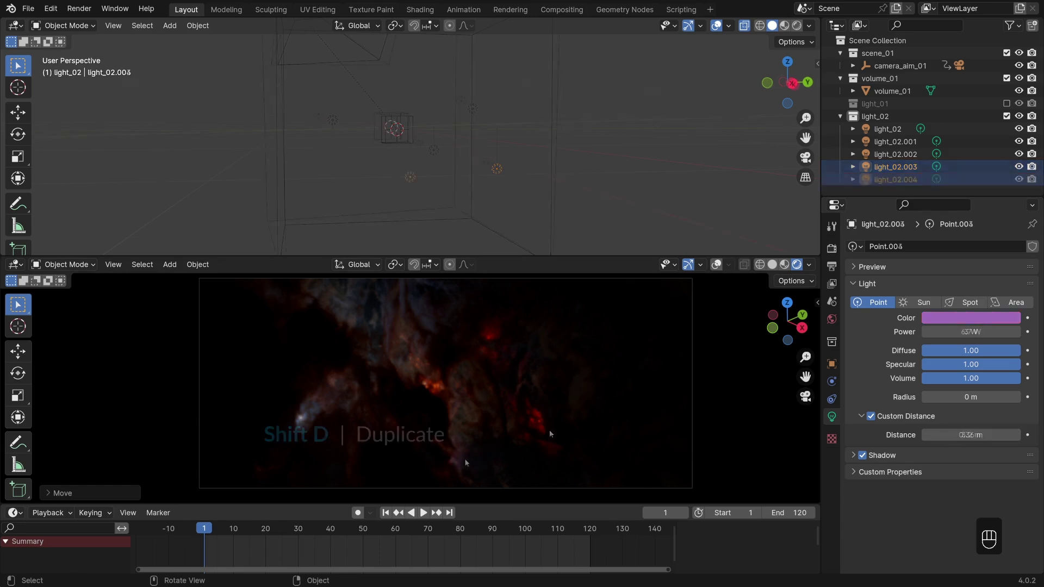
Duplicate a blue 6.7 W light_02.005 and place it among the lower-right clouds.
{"action": "key", "text": "shift+d"}
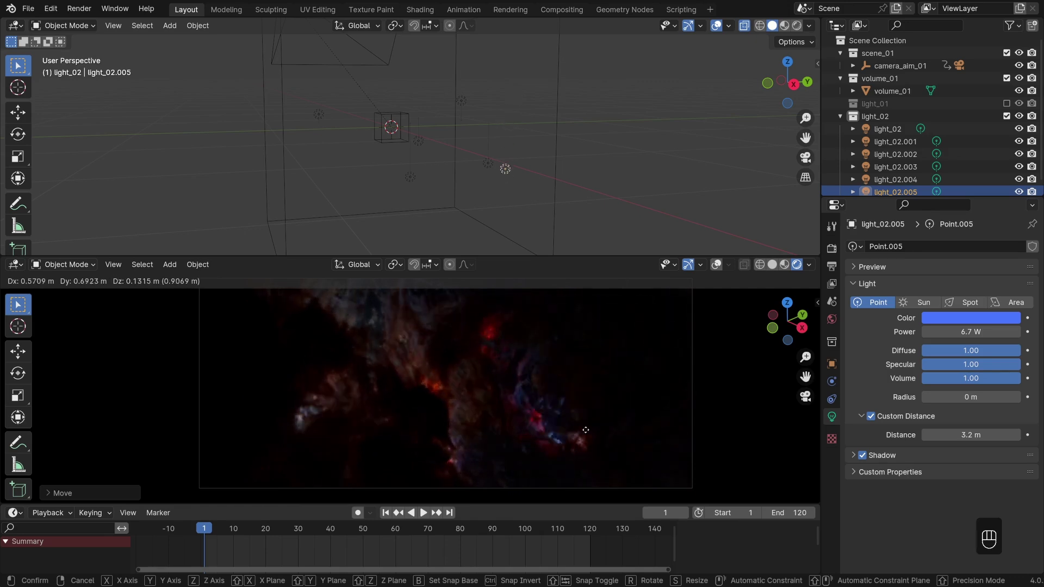
{"action": "left_click", "coordinate": [589, 433]}
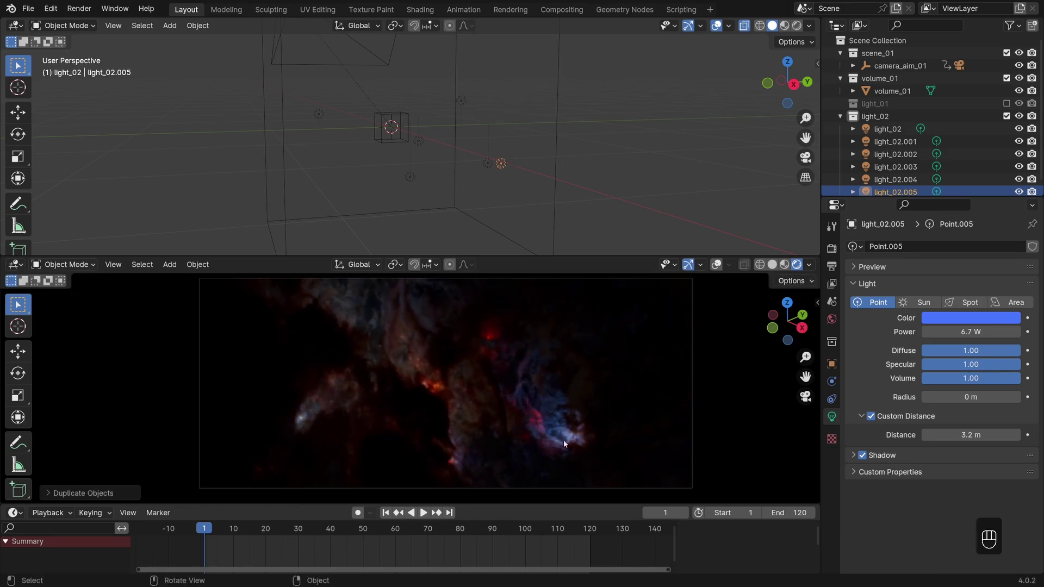
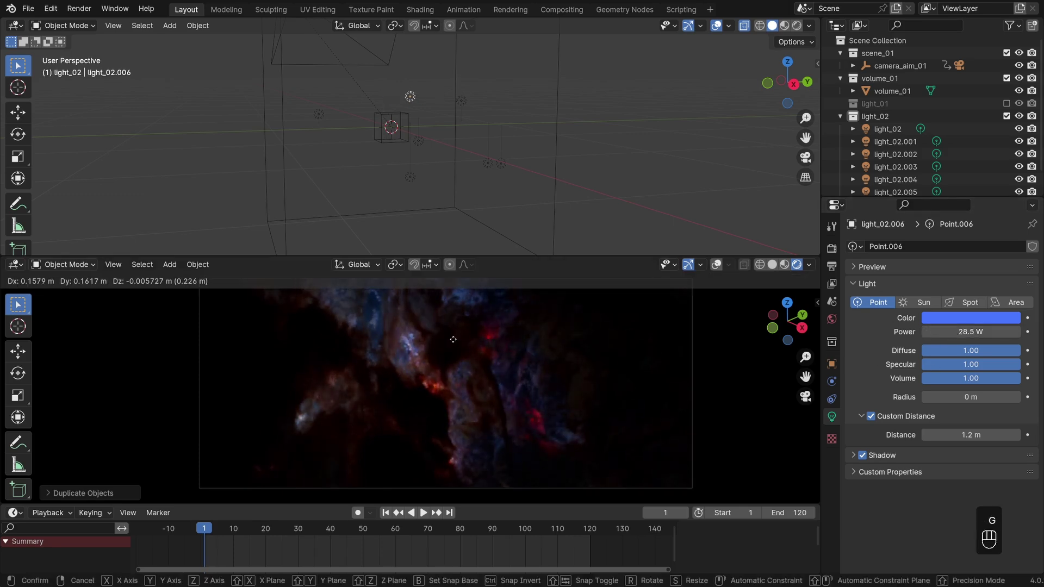
Confirm the light's spot and scrub the timeline to preview the camera flight.
{"action": "left_click", "coordinate": [426, 515]}
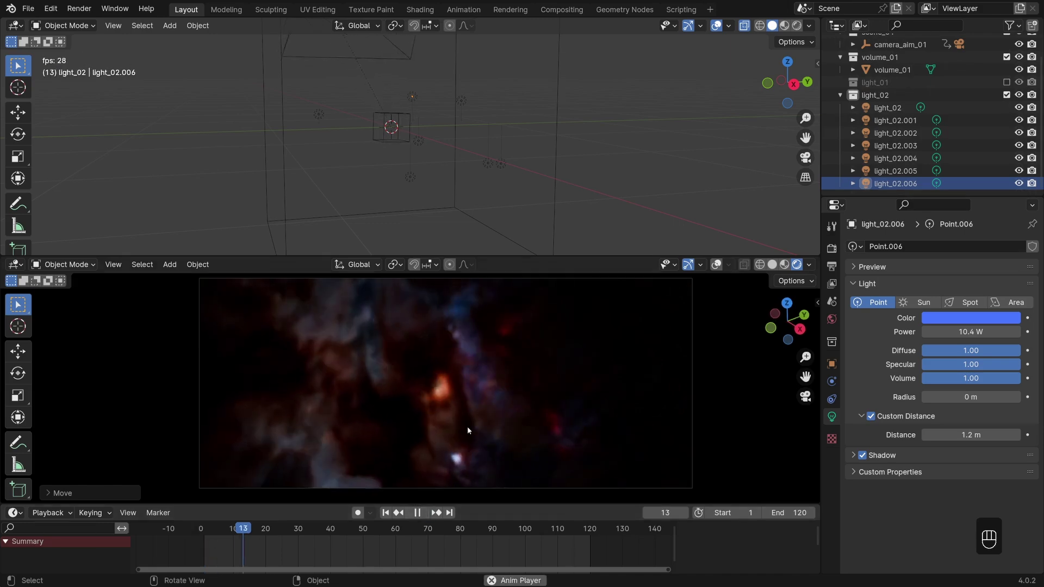
{"action": "left_click", "coordinate": [423, 517]}
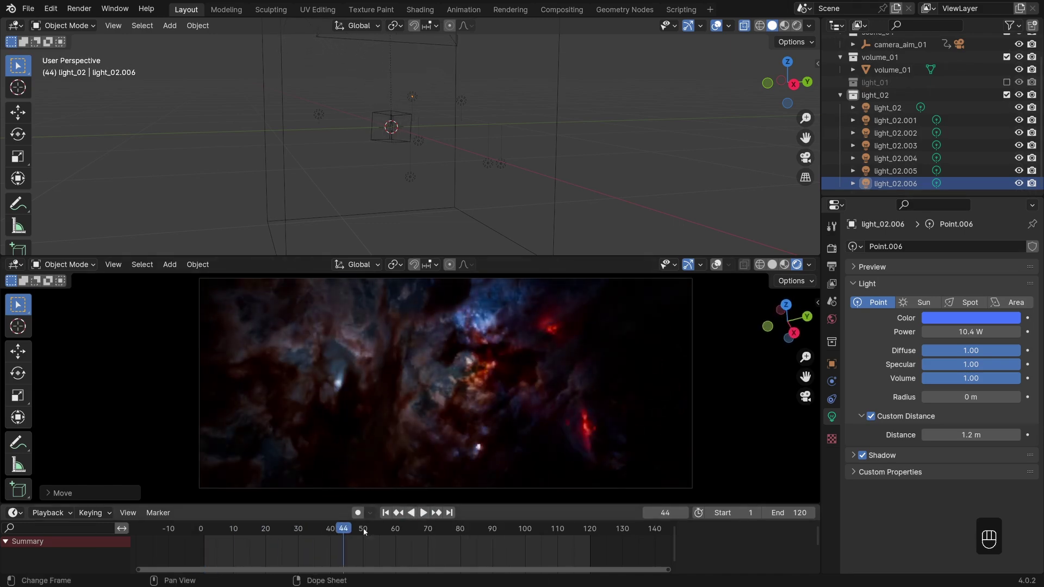
{"action": "left_click_drag", "start_coordinate": [302, 544], "coordinate": [480, 559]}
{"action": "left_click", "coordinate": [528, 550]}
{"action": "middle_click", "coordinate": [568, 551]}
{"action": "middle_click", "coordinate": [590, 551]}
{"action": "key", "text": "shift+d"}
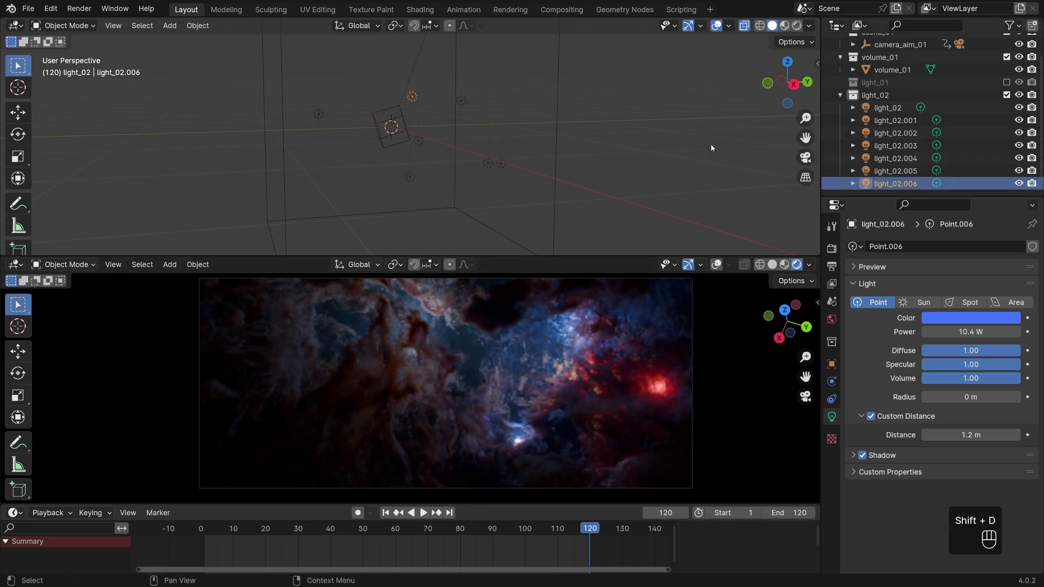
Duplicate further blue and pink lights and place them through the nebula, including the lower-left clouds.
{"action": "key", "text": "shift+d"}
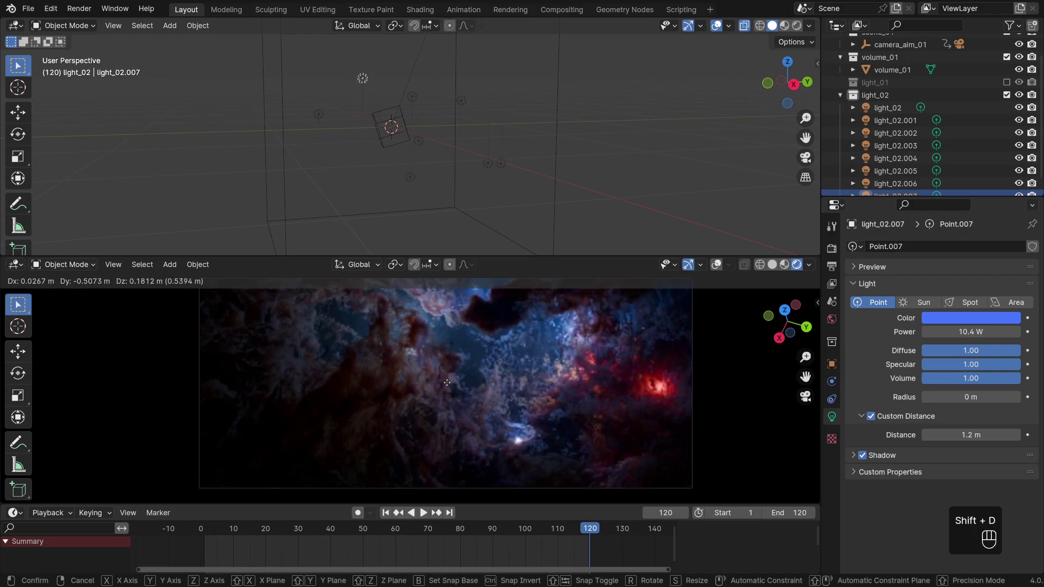
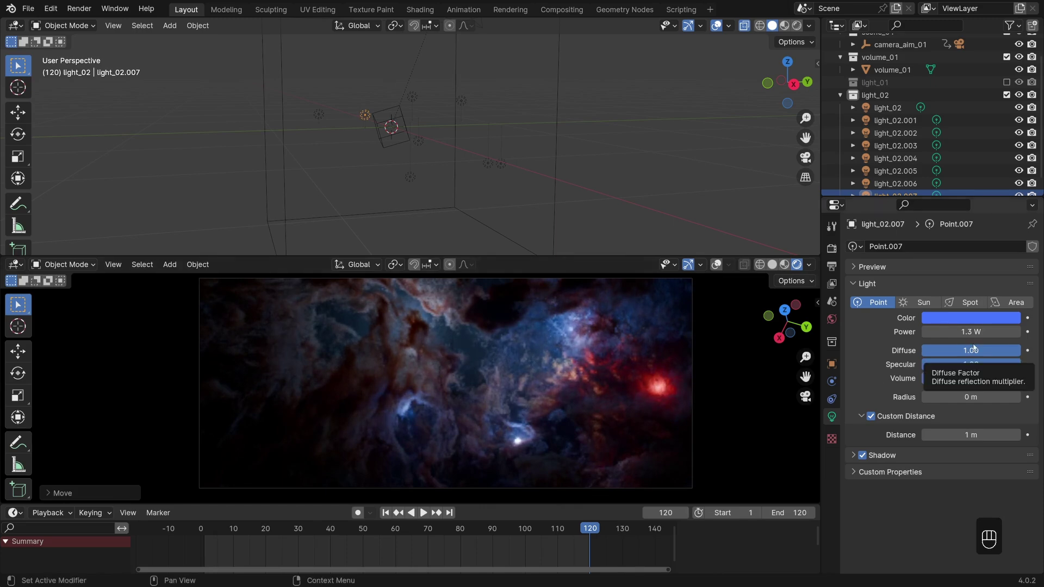
{"action": "key", "text": "shift+d"}
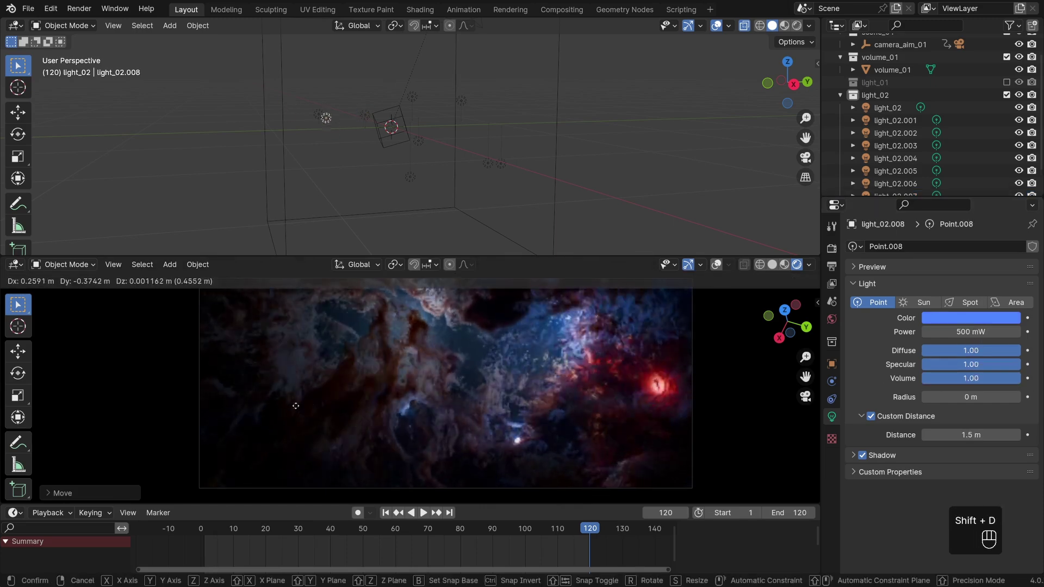
{"action": "left_click", "coordinate": [277, 413]}
{"action": "key", "text": "shift+d"}
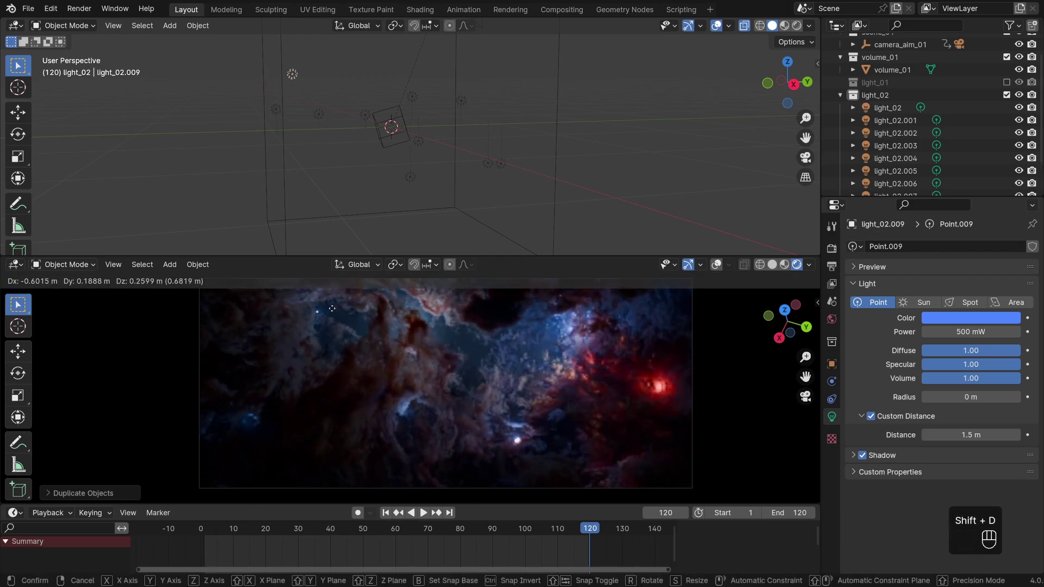
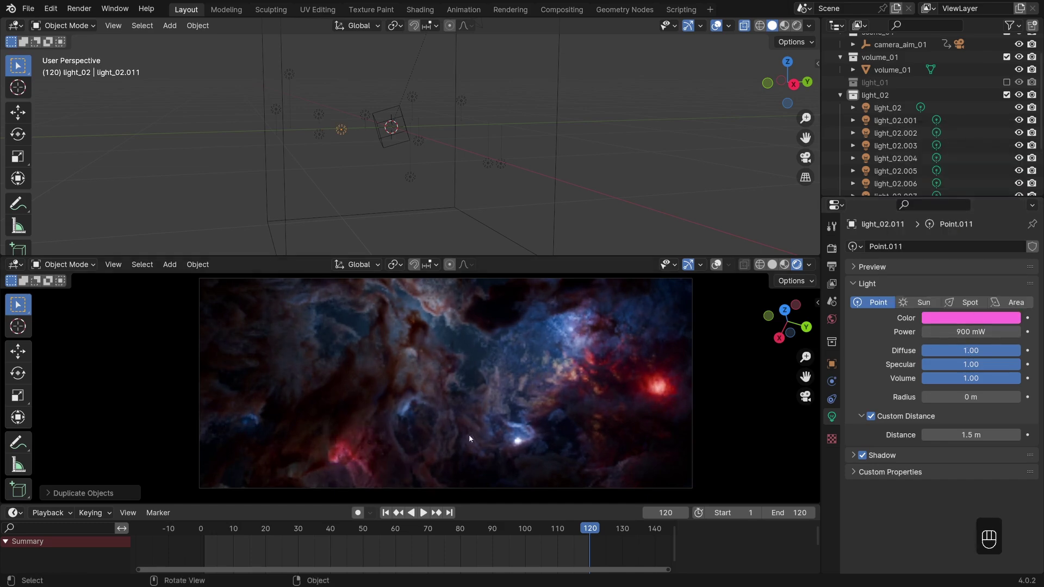
{"action": "key", "text": "g"}
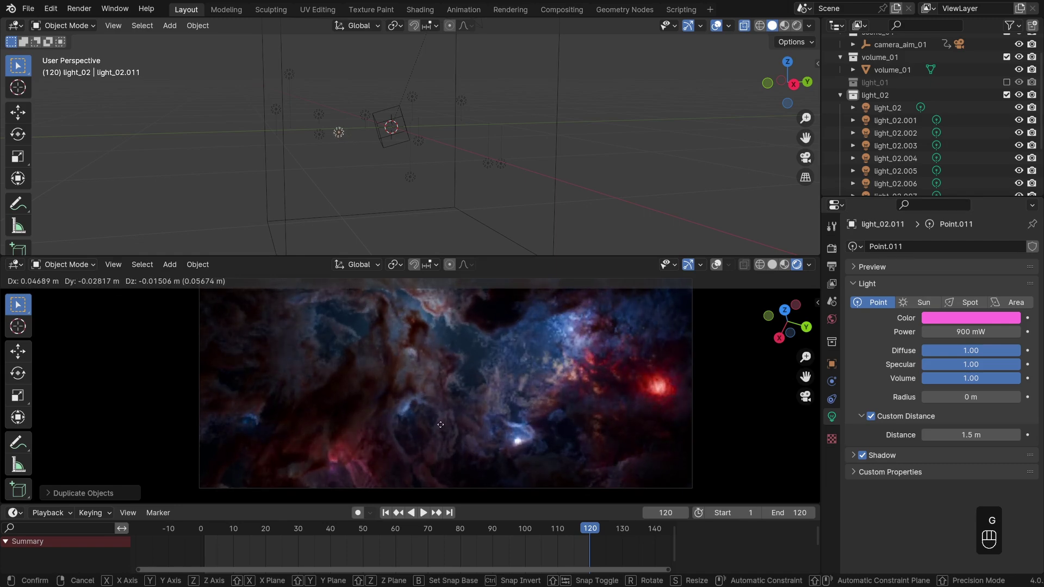
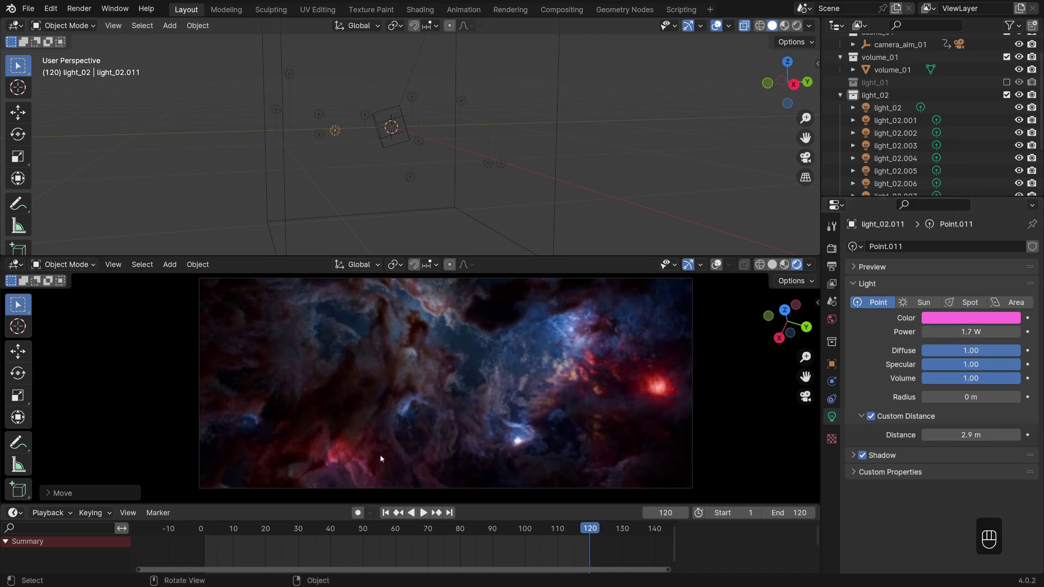
{"action": "key", "text": "shift+d"}
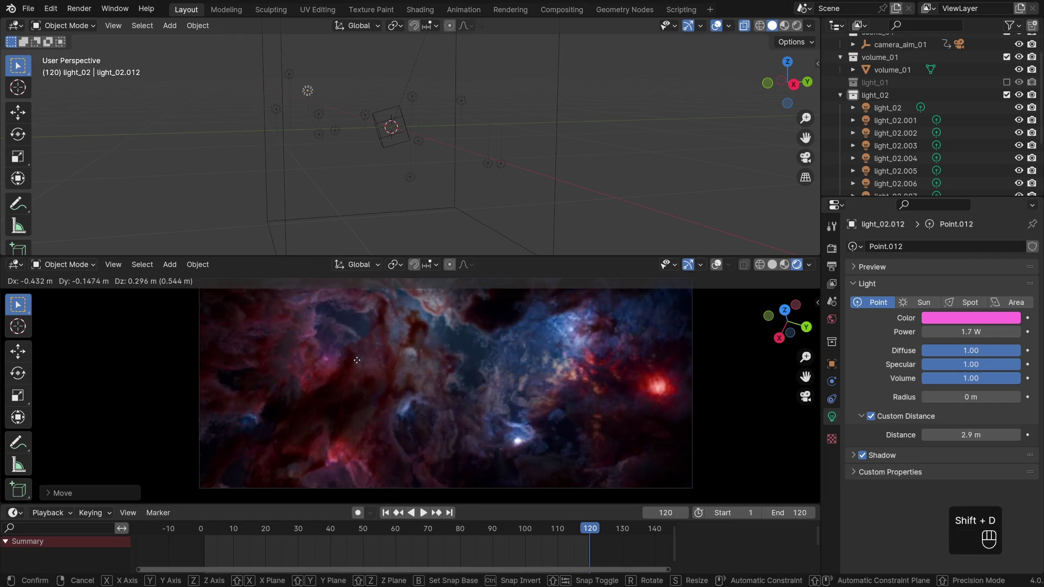
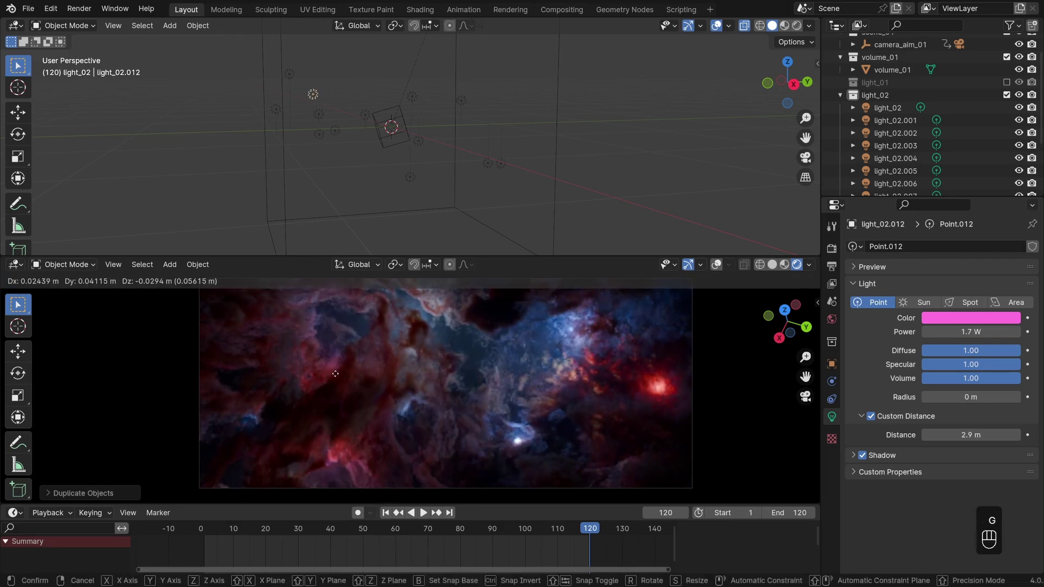
Preview more frames, then add a pink 1.7 W light_02.013 with 2.9 m falloff on the right.
{"action": "left_click_drag", "start_coordinate": [537, 556], "coordinate": [247, 538]}
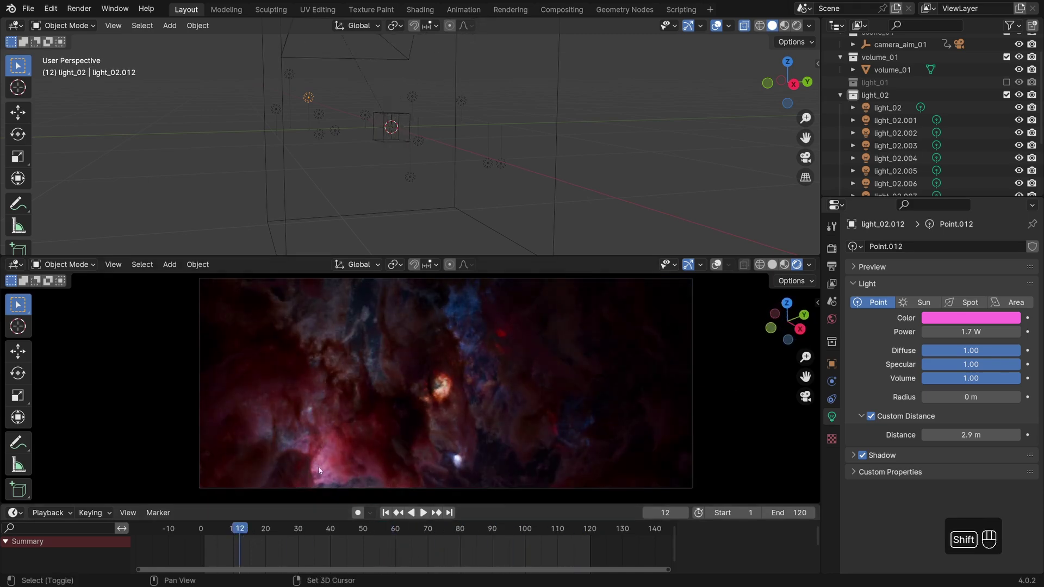
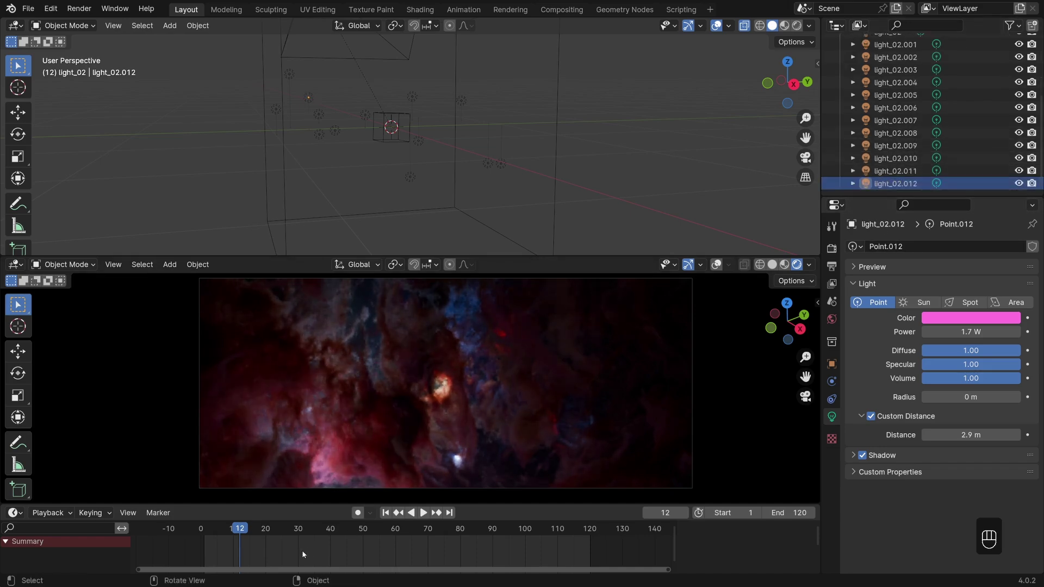
{"action": "left_click_drag", "start_coordinate": [322, 555], "coordinate": [575, 576]}
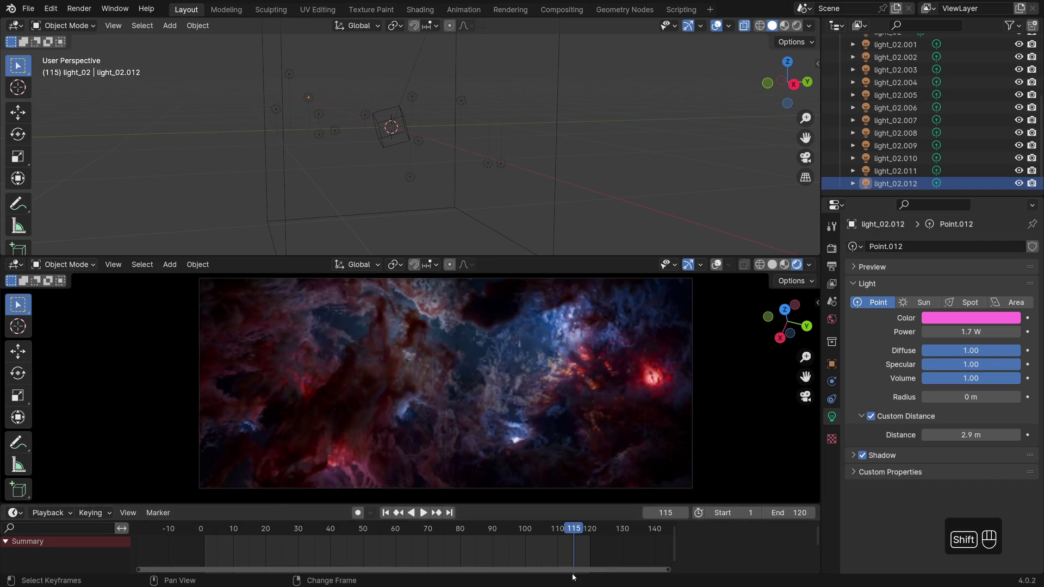
{"action": "left_click_drag", "start_coordinate": [263, 549], "coordinate": [600, 401]}
{"action": "left_click_drag", "start_coordinate": [600, 401], "coordinate": [636, 352]}
{"action": "key", "text": "shift+d"}
{"action": "left_click_drag", "start_coordinate": [636, 352], "coordinate": [725, 338]}
{"action": "left_click", "coordinate": [945, 317]}
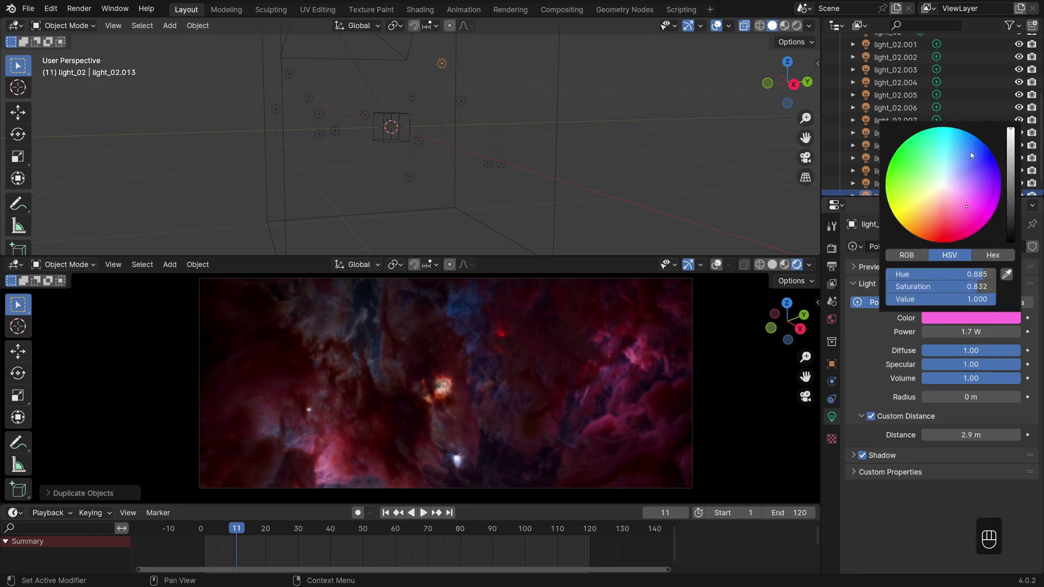
Select all fourteen lights, test-move them together, then show the EEVEE render settings.
{"action": "key", "text": "g"}
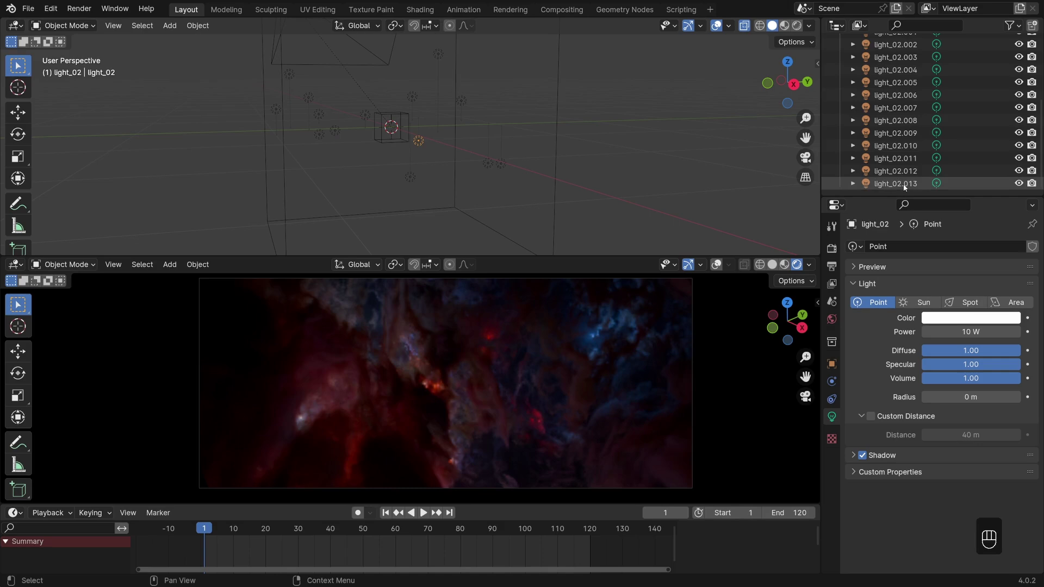
{"action": "right_click", "coordinate": [905, 187]}
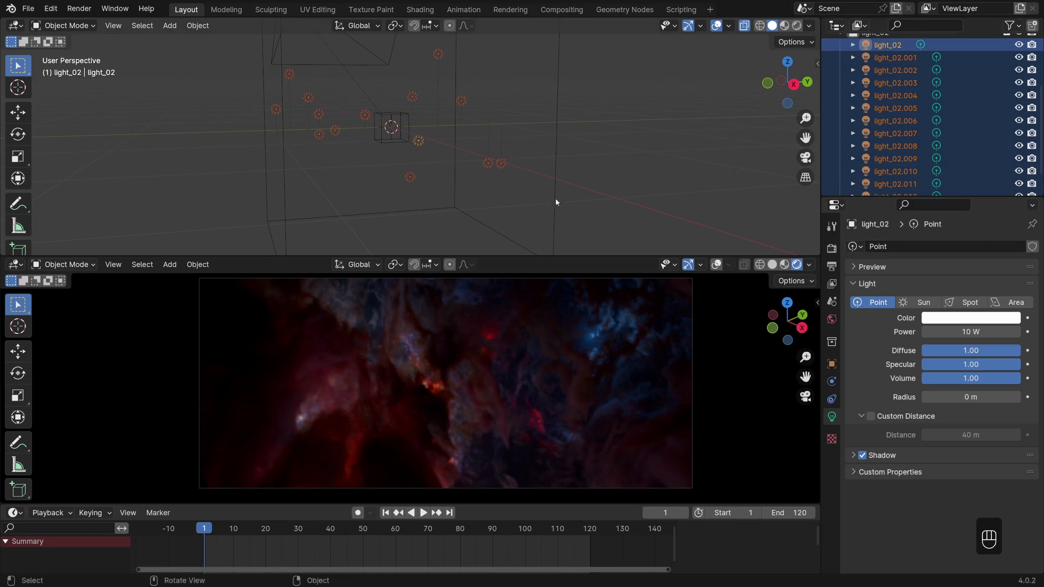
{"action": "key", "text": "g"}
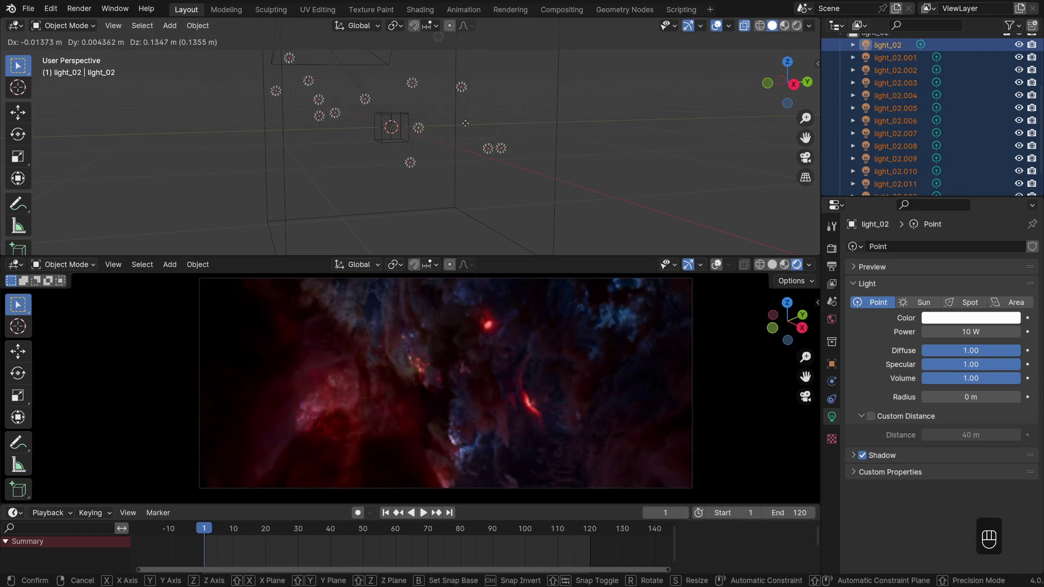
{"action": "left_click_drag", "start_coordinate": [492, 130], "coordinate": [833, 253]}
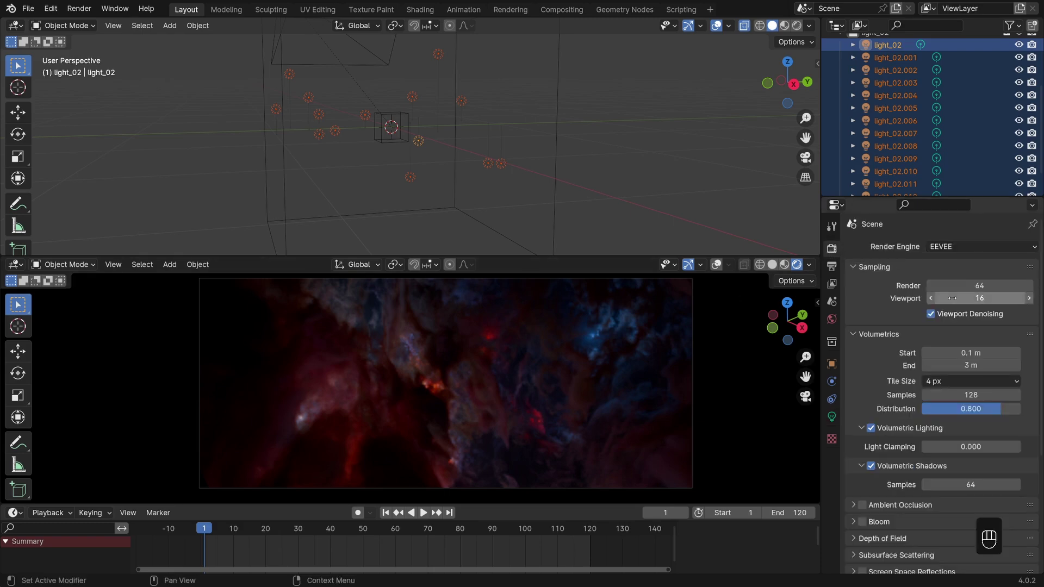
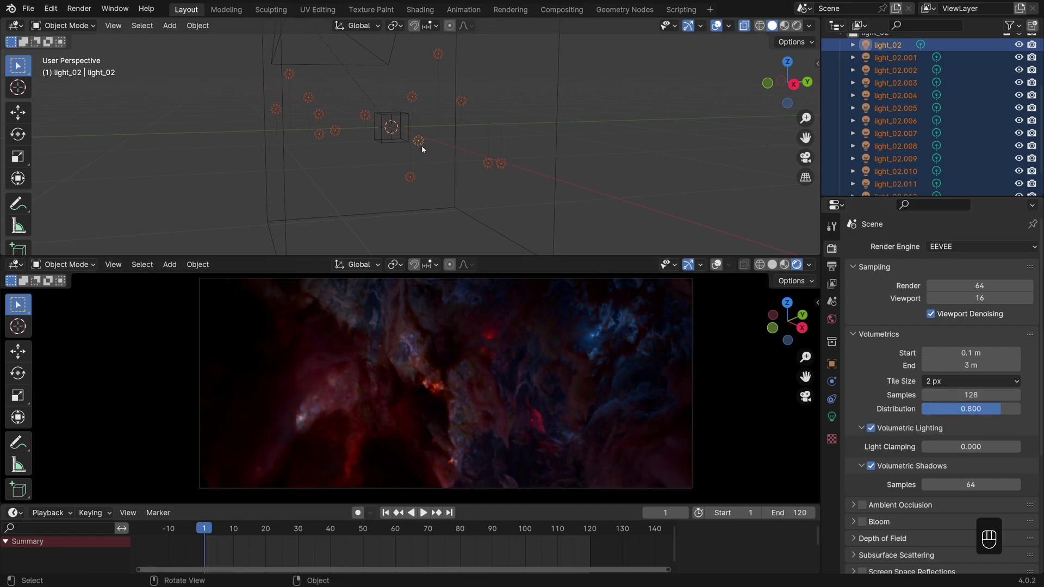
With volumetric tile size at 2 px, start nudging light_02 alone.
{"action": "key", "text": "g"}
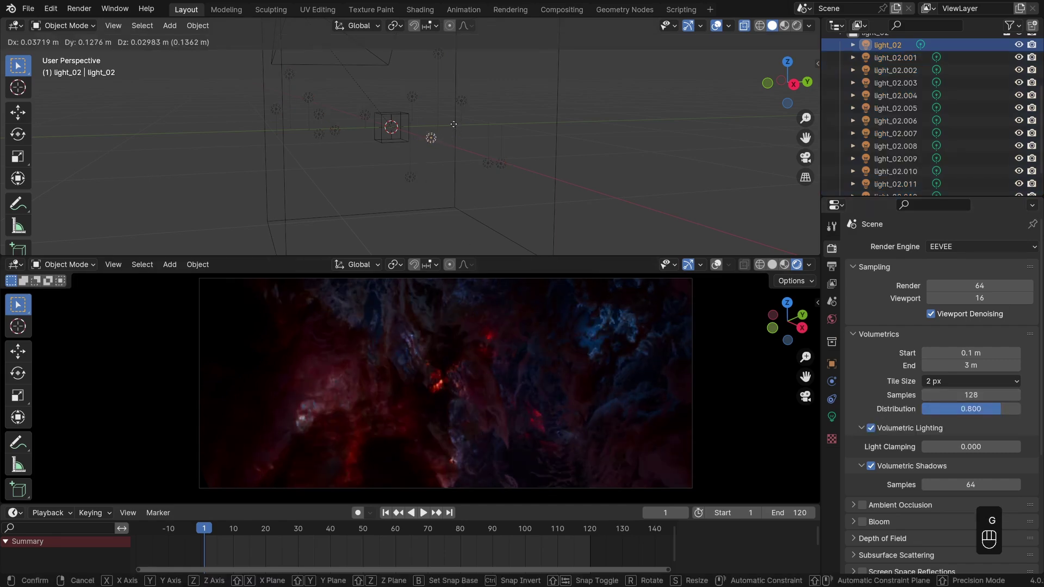
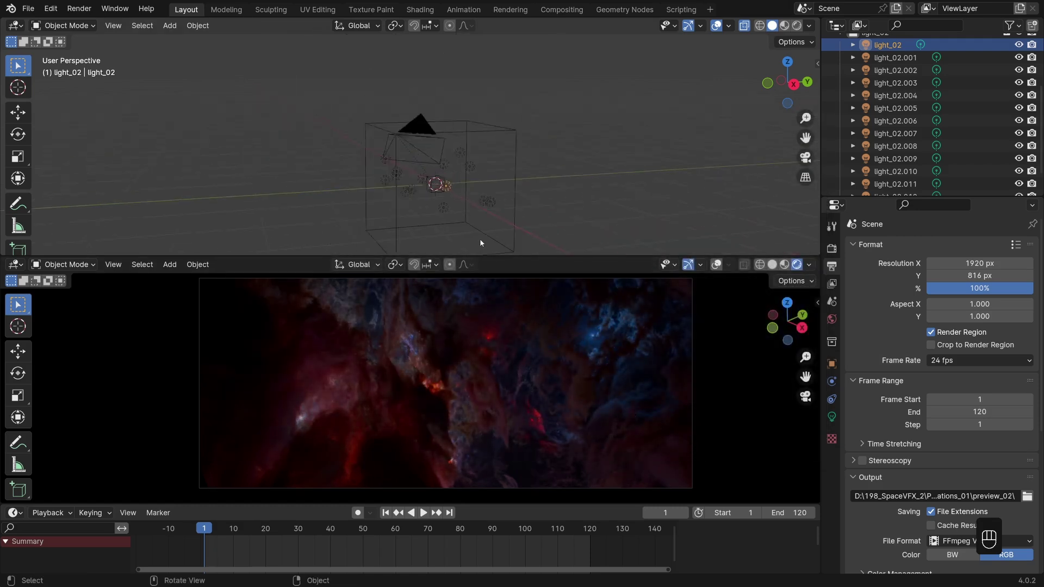
Duplicate the volume_01 cube and scale the copy up to enclose the nebula.
{"action": "left_click_drag", "start_coordinate": [507, 205], "coordinate": [521, 209]}
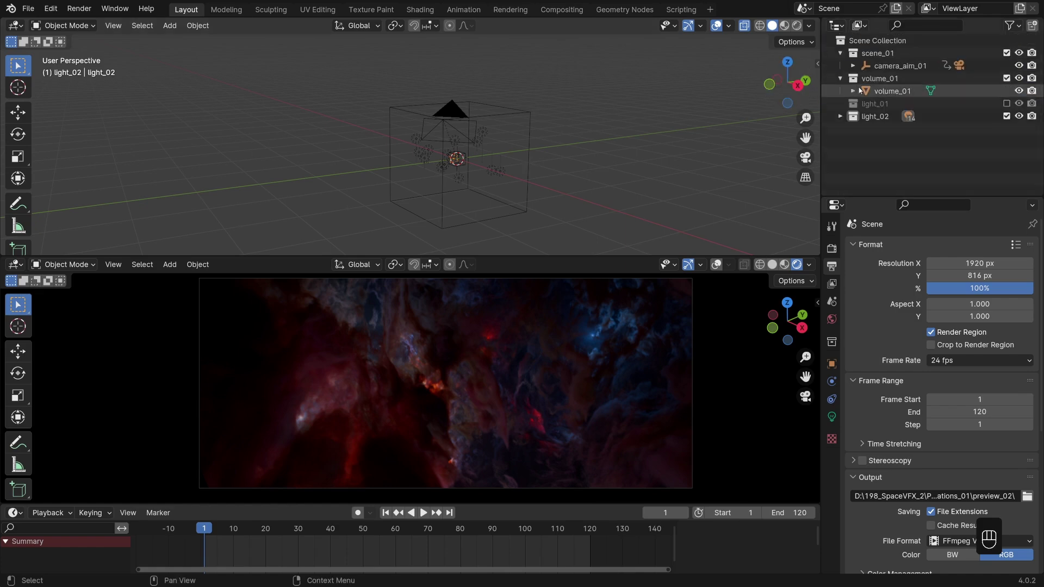
{"action": "left_click", "coordinate": [891, 94]}
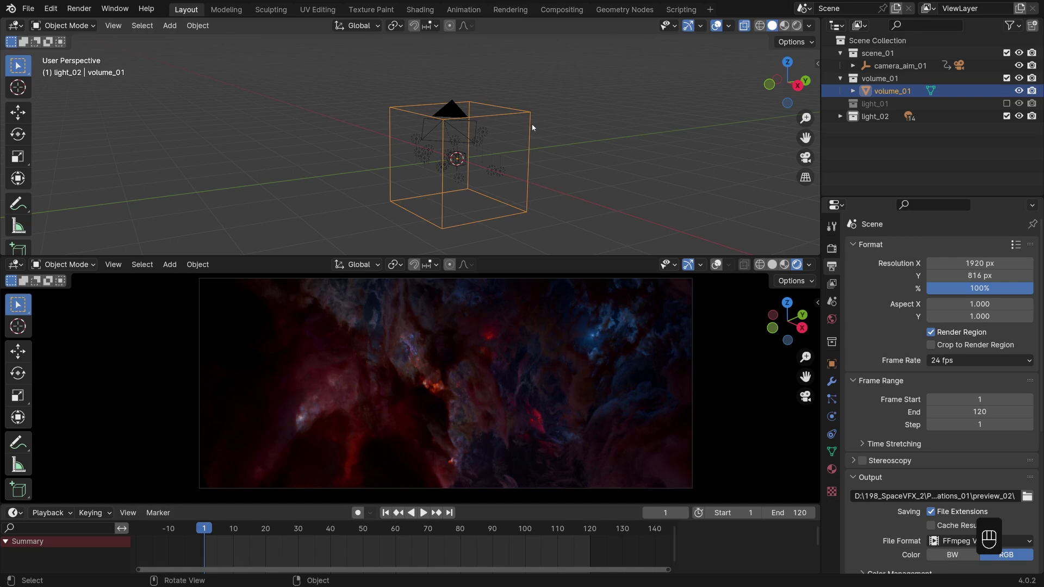
{"action": "key", "text": "shift+d"}
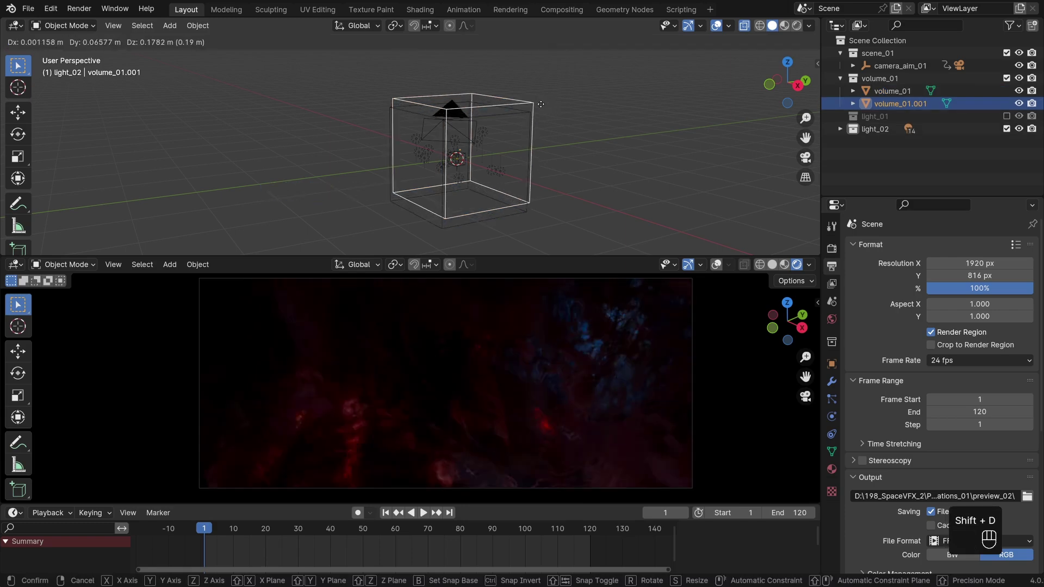
{"action": "key", "text": "s"}
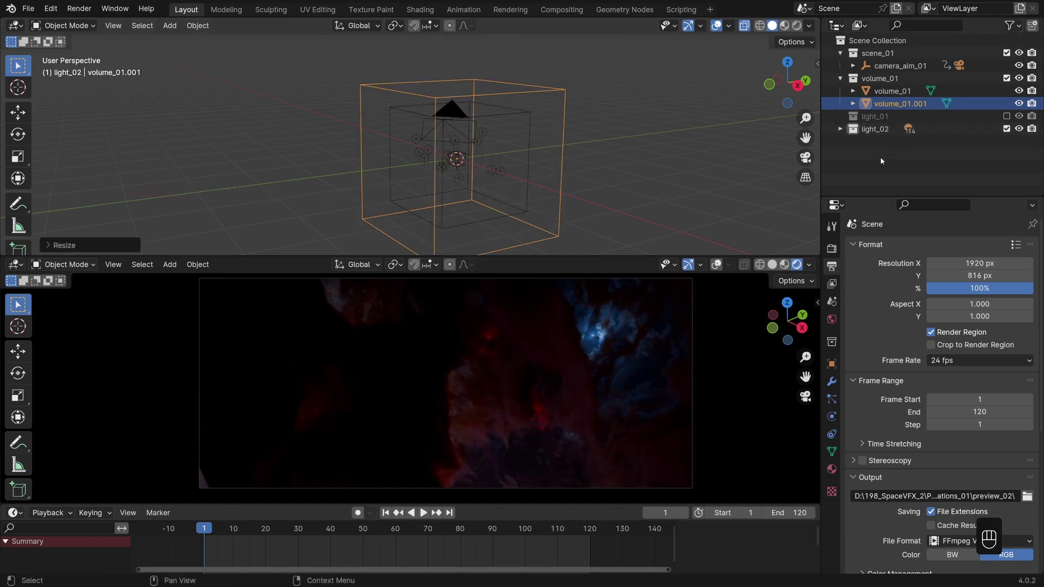
Restore the volumetric tile size to 4 px and rename the copy volume_02_mist.
{"action": "left_click", "coordinate": [838, 252]}
{"action": "left_click_drag", "start_coordinate": [937, 380], "coordinate": [939, 408]}
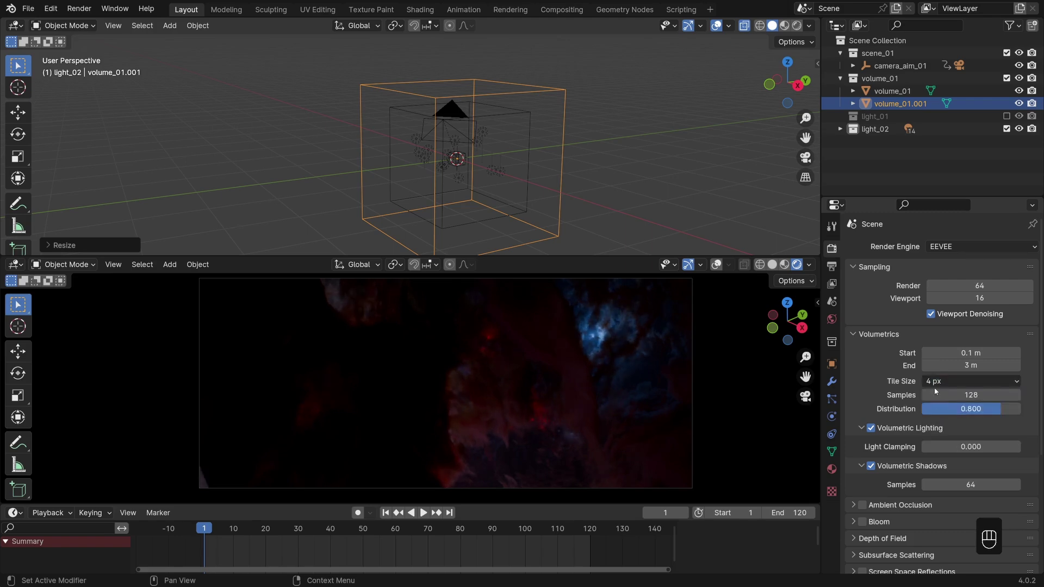
{"action": "left_click", "coordinate": [912, 108]}
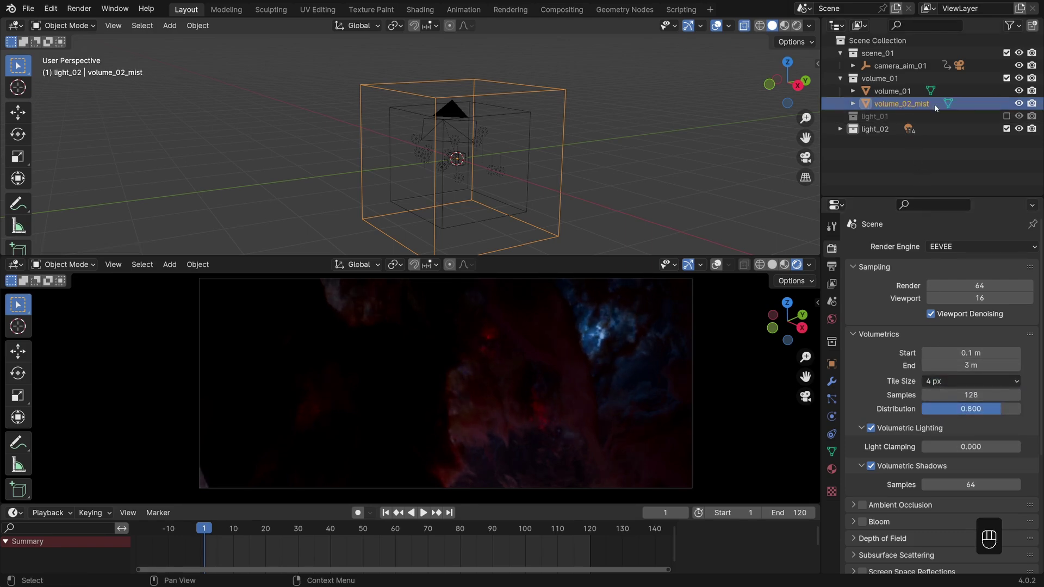
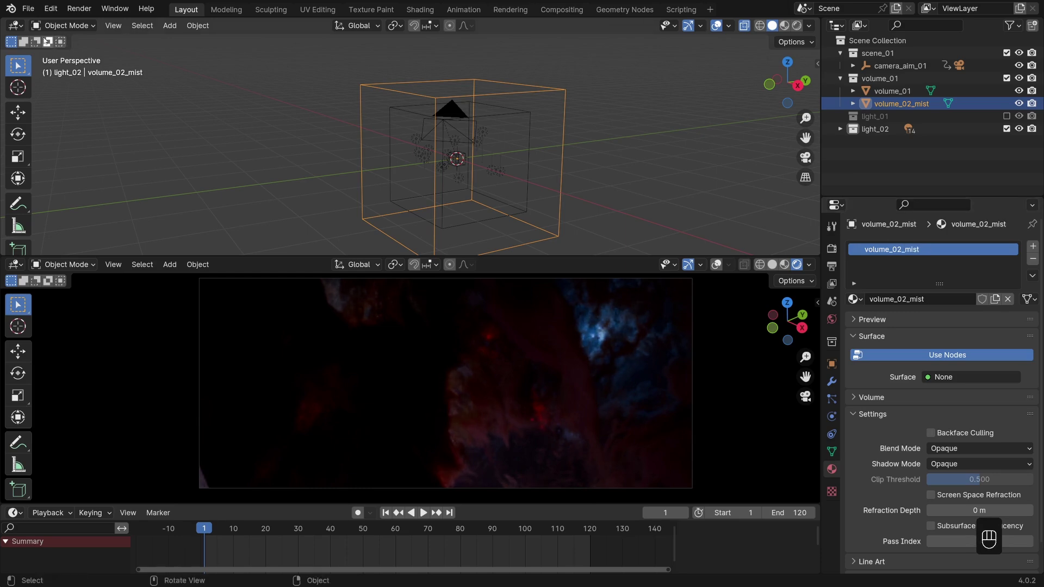
Show the mist material's node tree and box-select its noise and mapping nodes for removal.
{"action": "left_click_drag", "start_coordinate": [23, 32], "coordinate": [49, 146]}
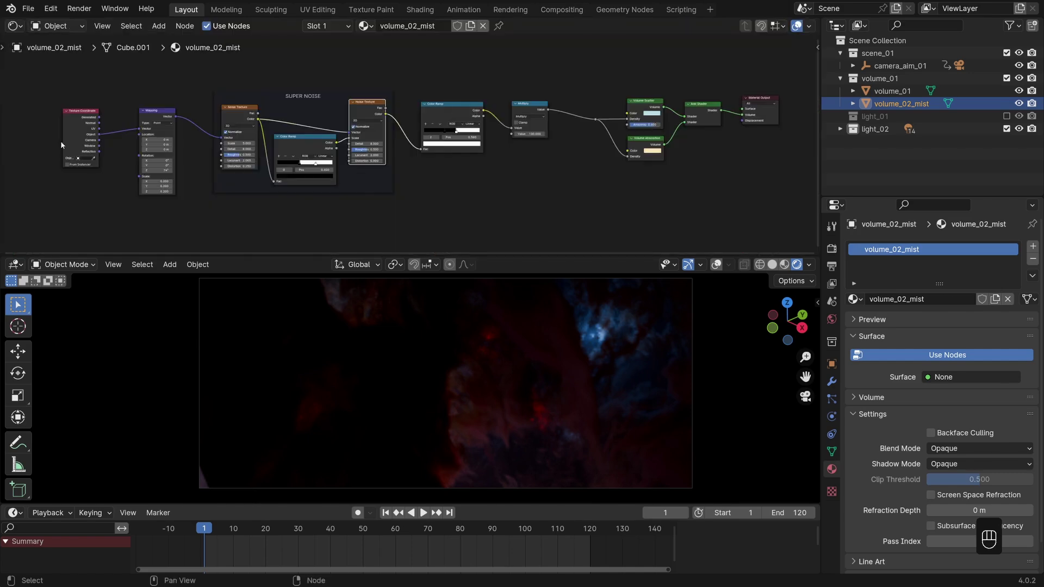
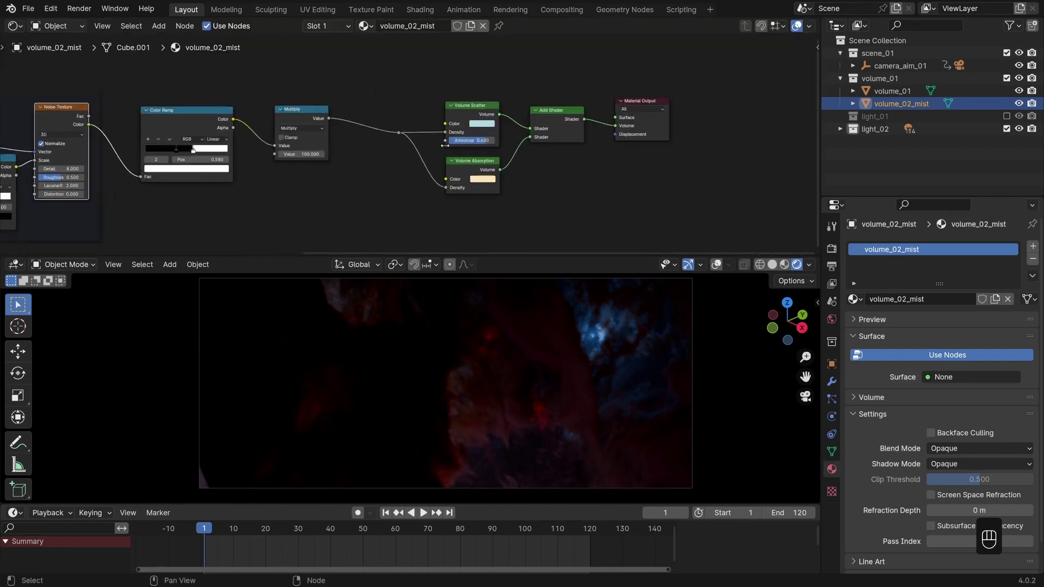
{"action": "left_click_drag", "start_coordinate": [434, 119], "coordinate": [422, 135]}
{"action": "left_click_drag", "start_coordinate": [435, 234], "coordinate": [390, 224]}
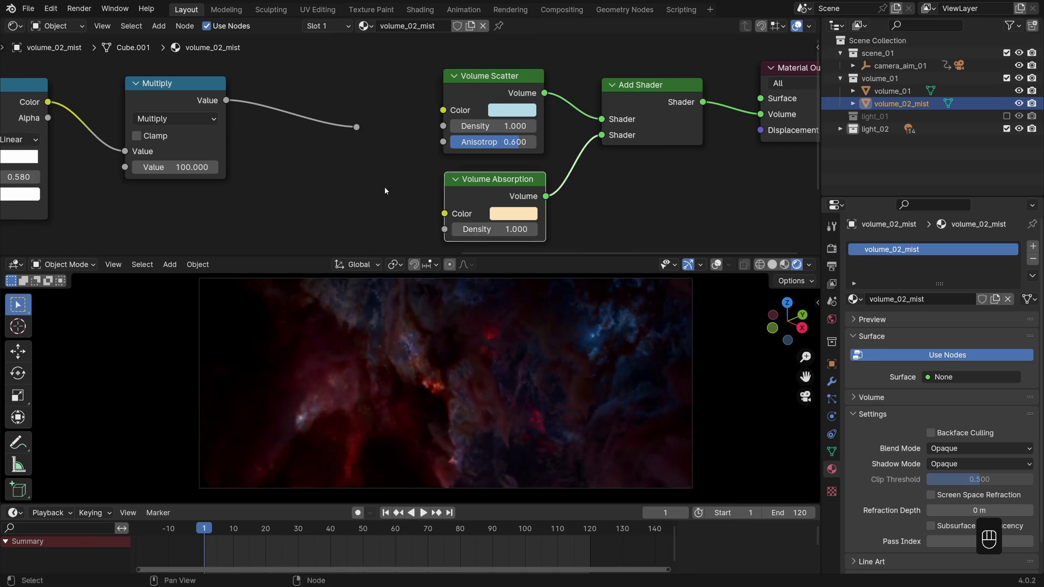
{"action": "left_click", "coordinate": [286, 185]}
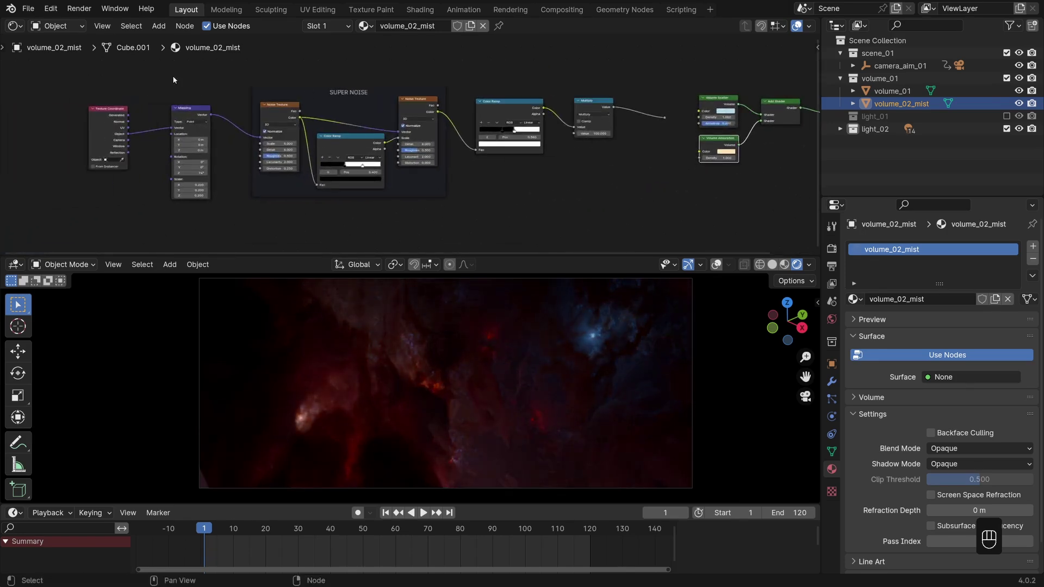
{"action": "left_click_drag", "start_coordinate": [73, 73], "coordinate": [680, 230]}
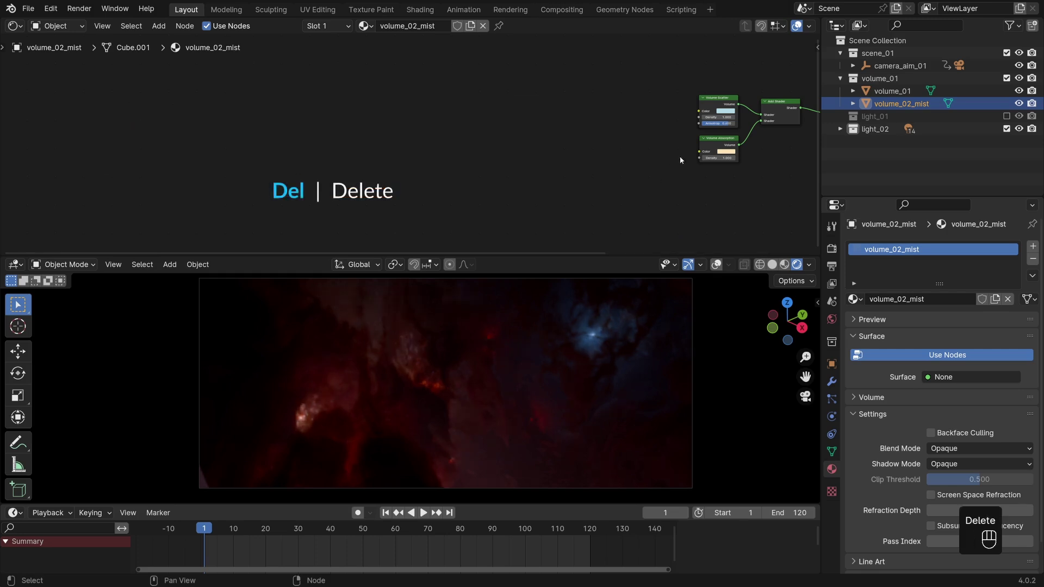
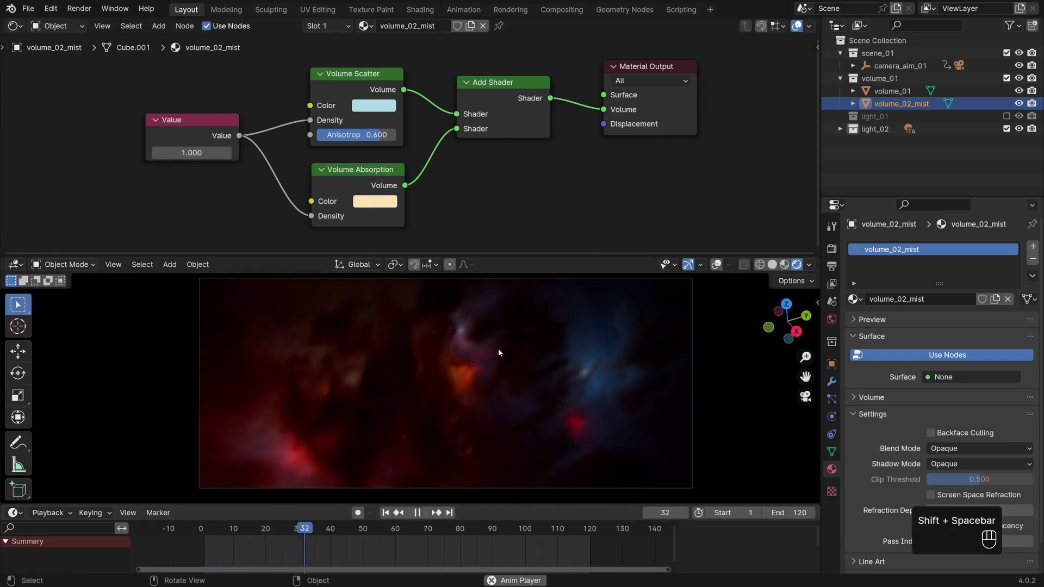
Stop playback and try other mist density amounts, settling the Value back at 1.000.
{"action": "key", "text": "shift+space"}
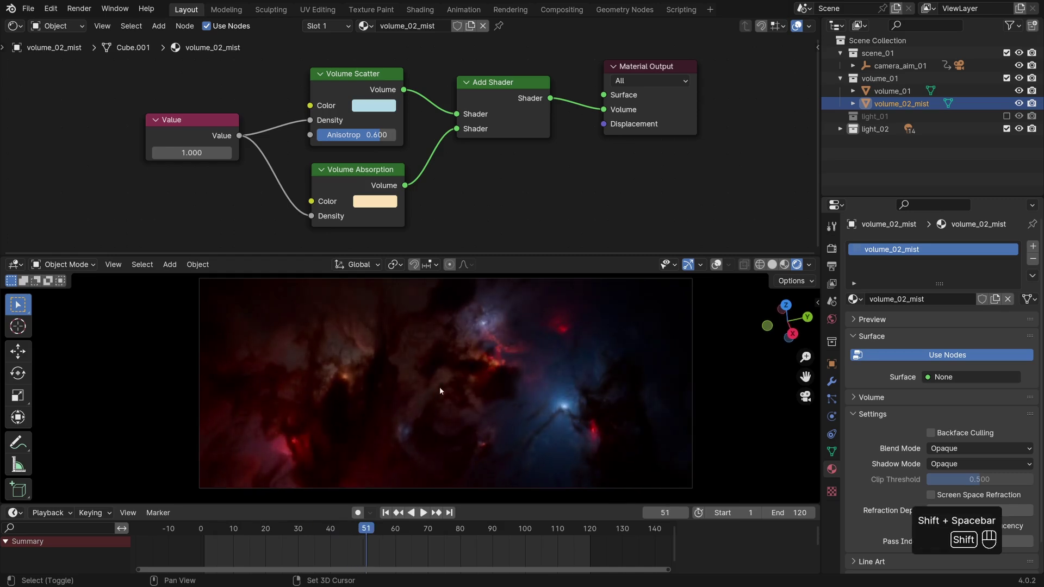
{"action": "key", "text": "shift+space"}
{"action": "left_click", "coordinate": [522, 368]}
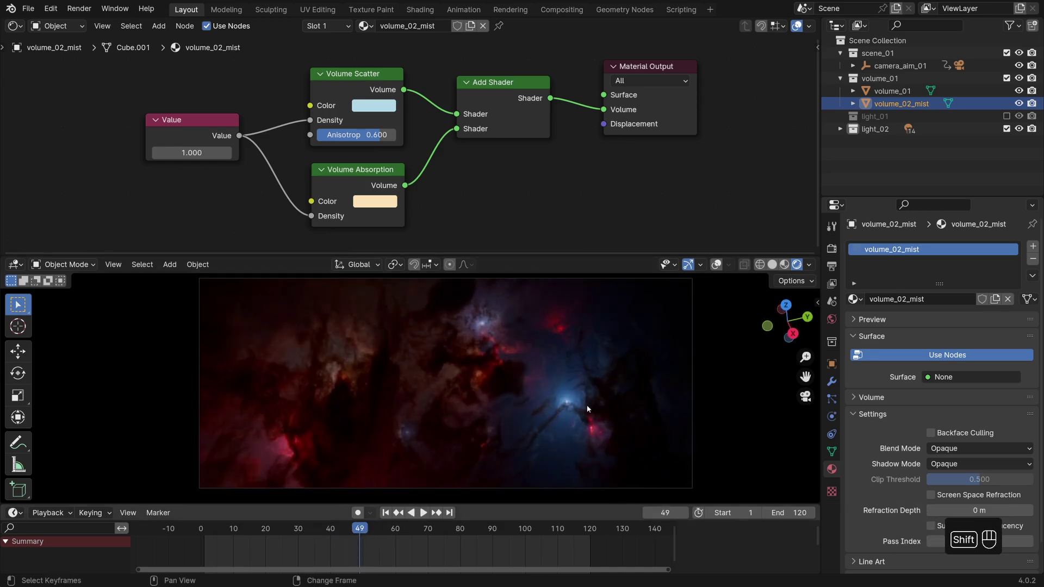
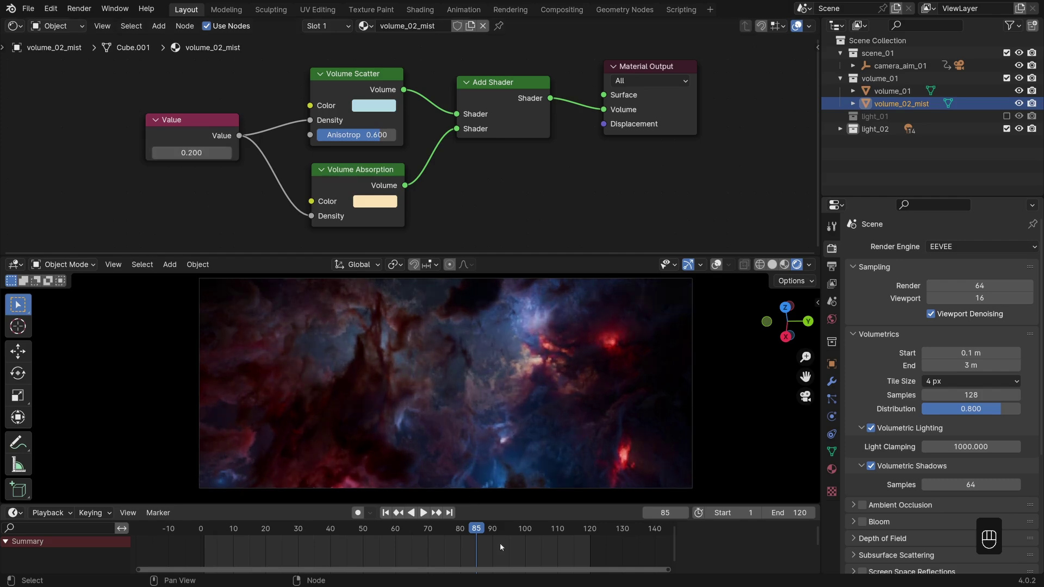
Scrub frames with the mist cube hidden and shown to compare, then return to frame 1.
{"action": "left_click_drag", "start_coordinate": [451, 556], "coordinate": [349, 542]}
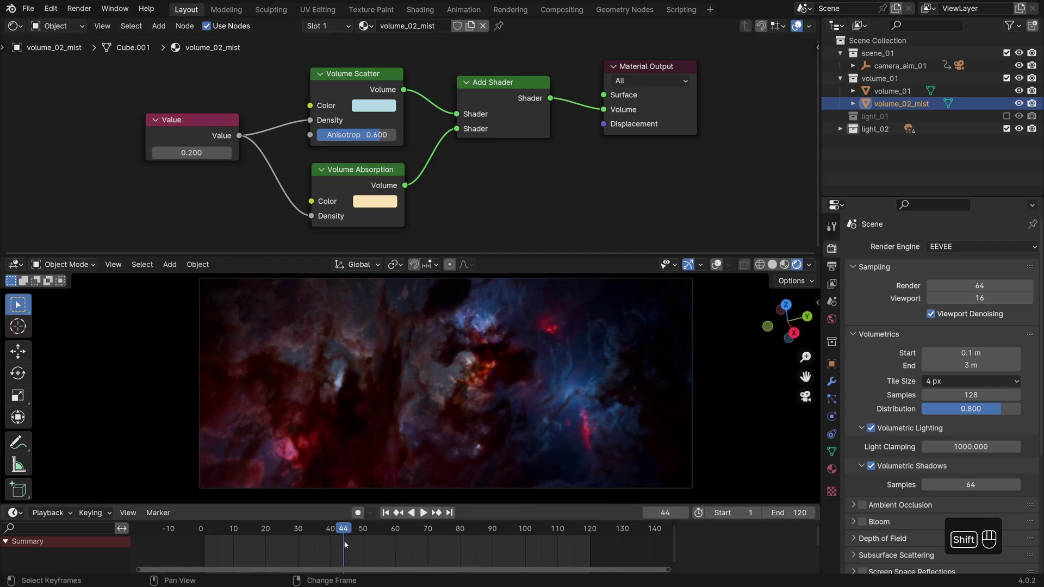
{"action": "middle_click", "coordinate": [309, 542]}
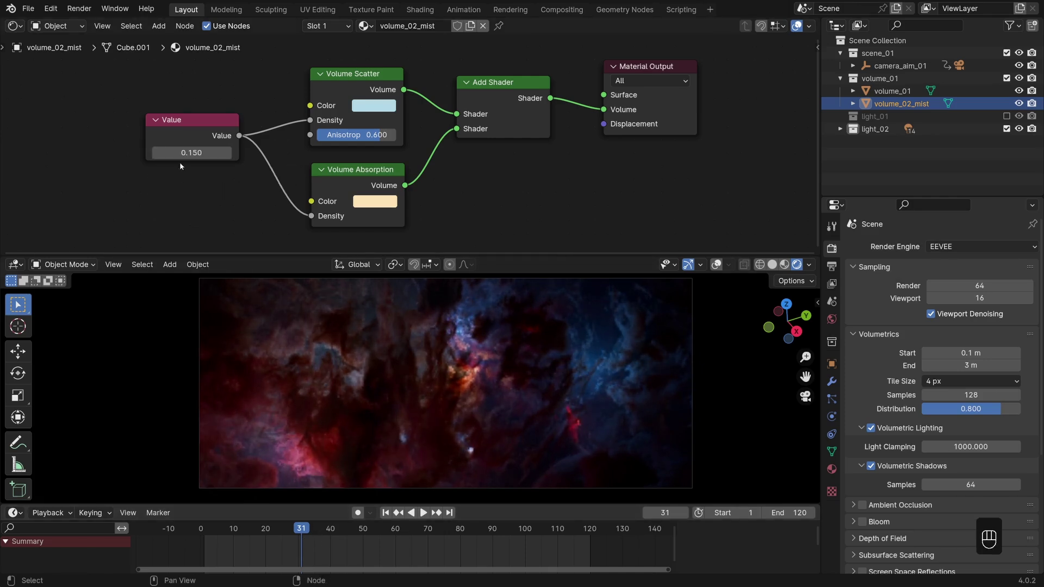
{"action": "left_click", "coordinate": [1026, 106]}
{"action": "left_click", "coordinate": [1026, 106]}
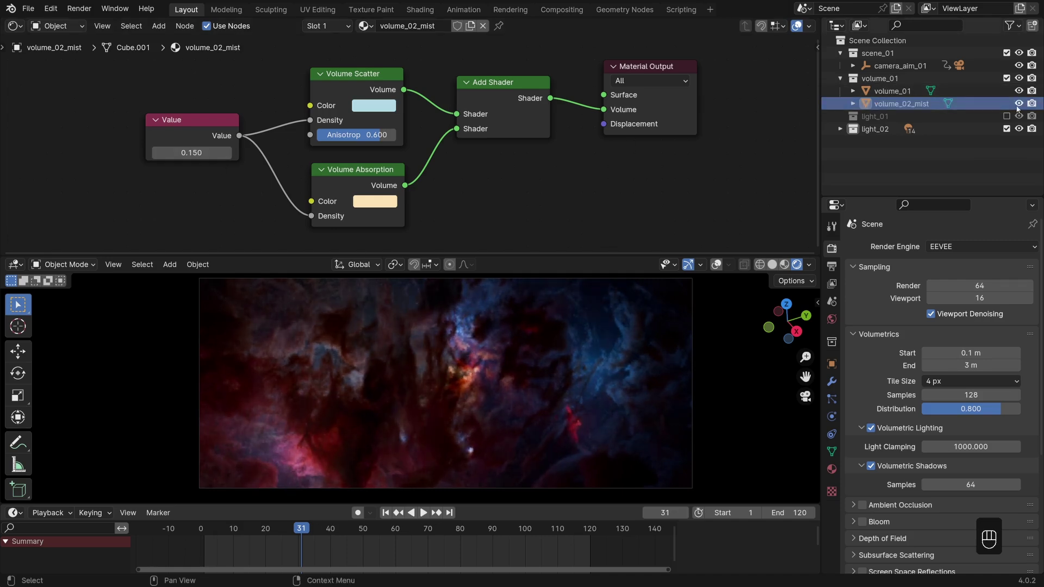
{"action": "left_click_drag", "start_coordinate": [387, 518], "coordinate": [450, 473]}
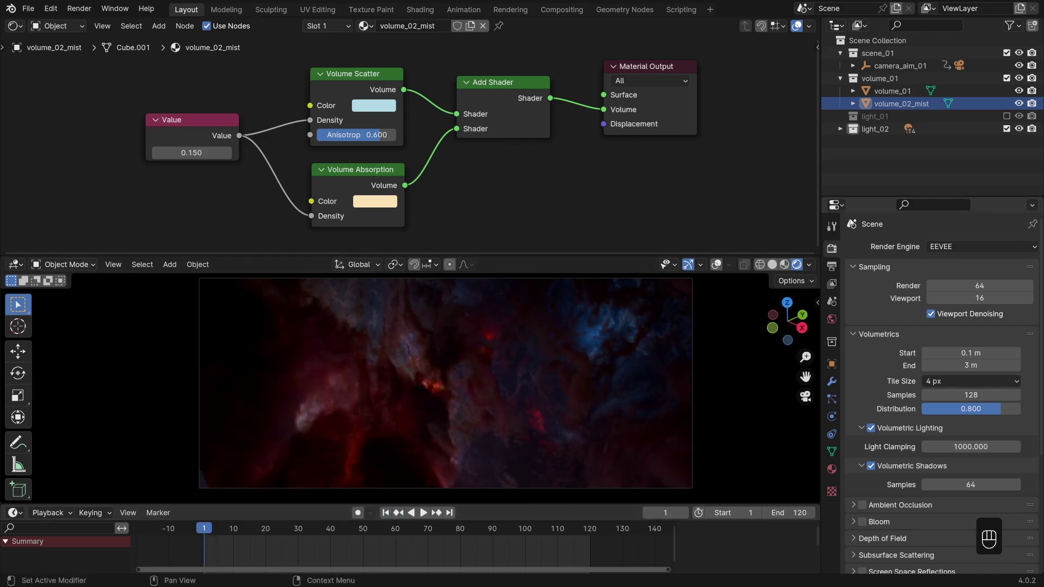